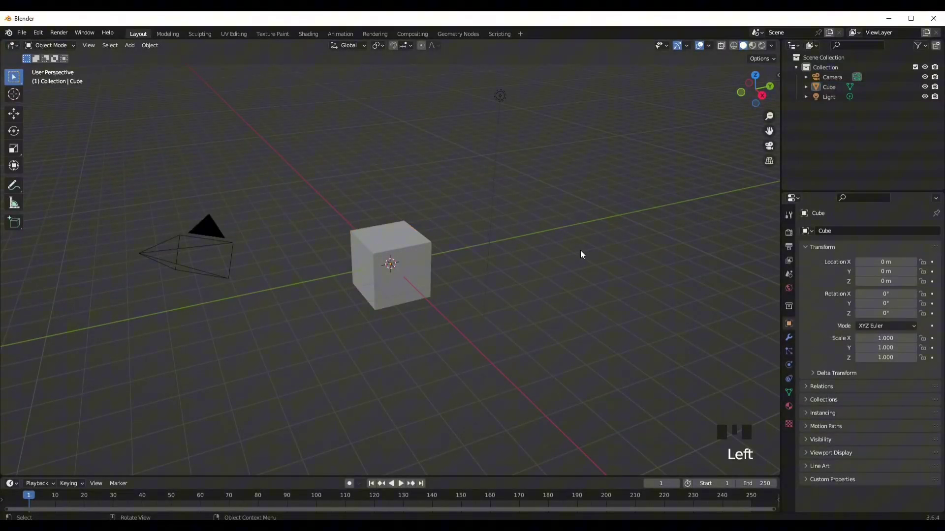
- Delete the default cube from the scene
left_click_drag(502, 349, 503, 334)
scroll("down", 3)
middle_click(477, 335)
scroll("up", 3)
left_click(351, 244)
left_click_drag(401, 300, 397, 287)
key("x")
- Add a UV sphere and lower its segment count to 20 in the operator panel
key("shift+a")
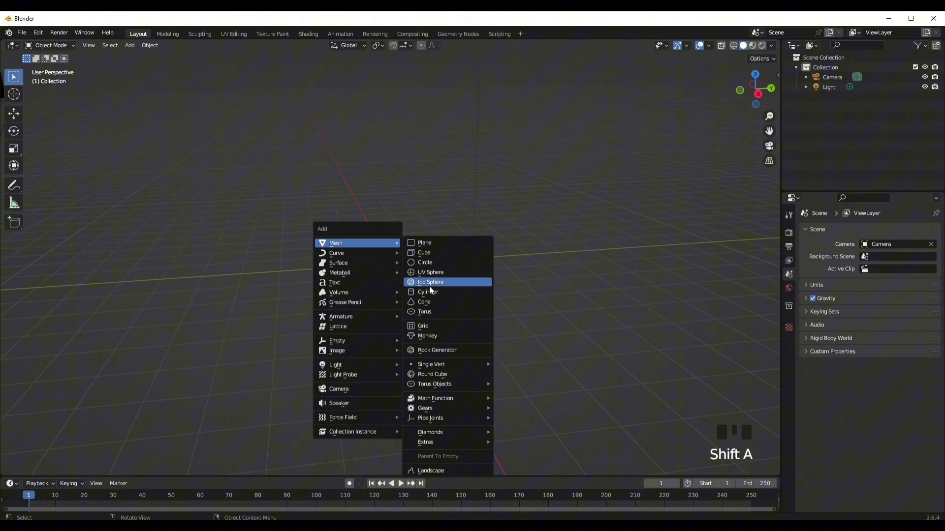
scroll("up", 3)
middle_click(420, 298)
left_click_drag(91, 462, 184, 353)
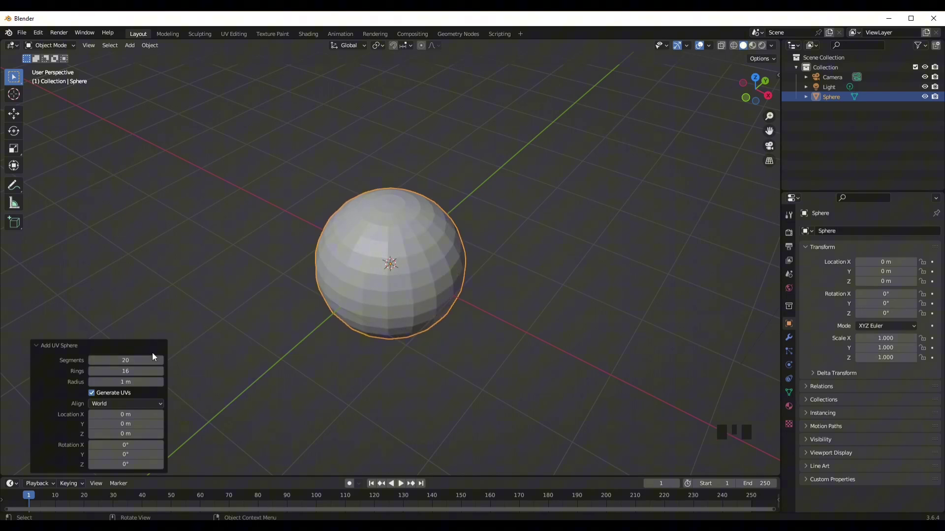
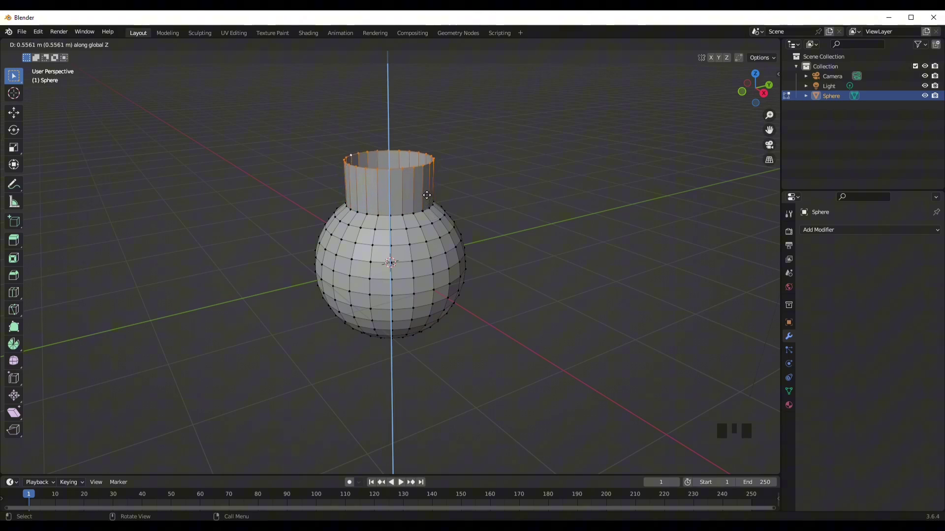
- Extrude the bottle neck upward in two vertical pulls to set its height
key("Tab")
left_click_drag(436, 227, 438, 203)
key("Tab")
key("g")
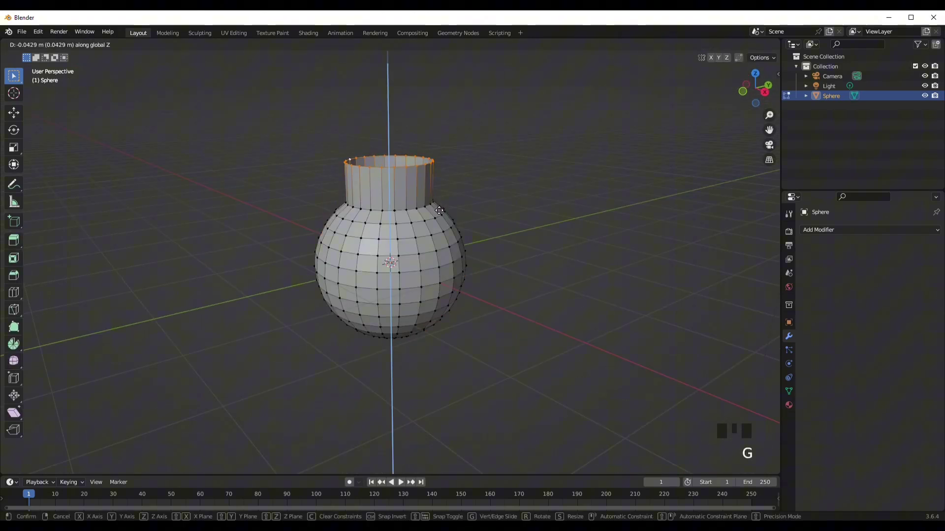
key("Tab")
left_click_drag(435, 233, 437, 209)
scroll("up", 3)
key("Tab")
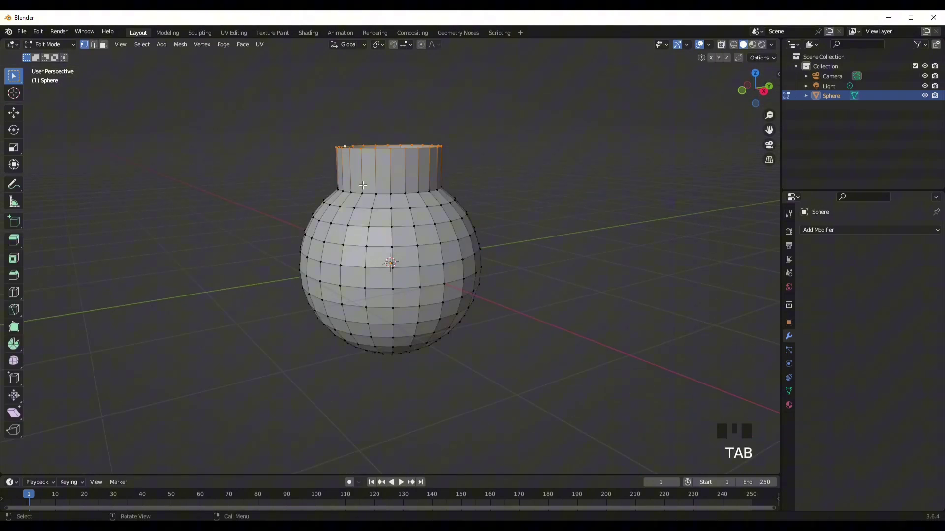
- Add a loop cut around the middle of the neck and return to object mode
key("ctrl+r")
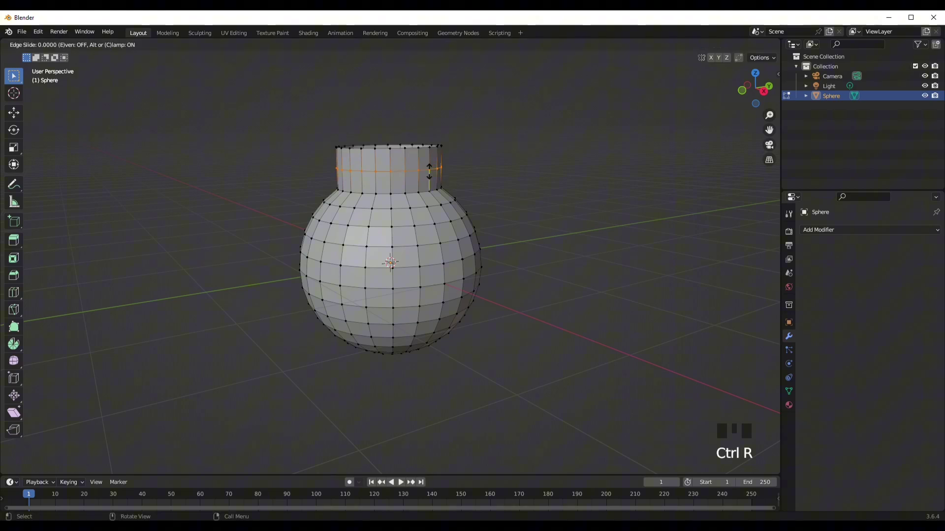
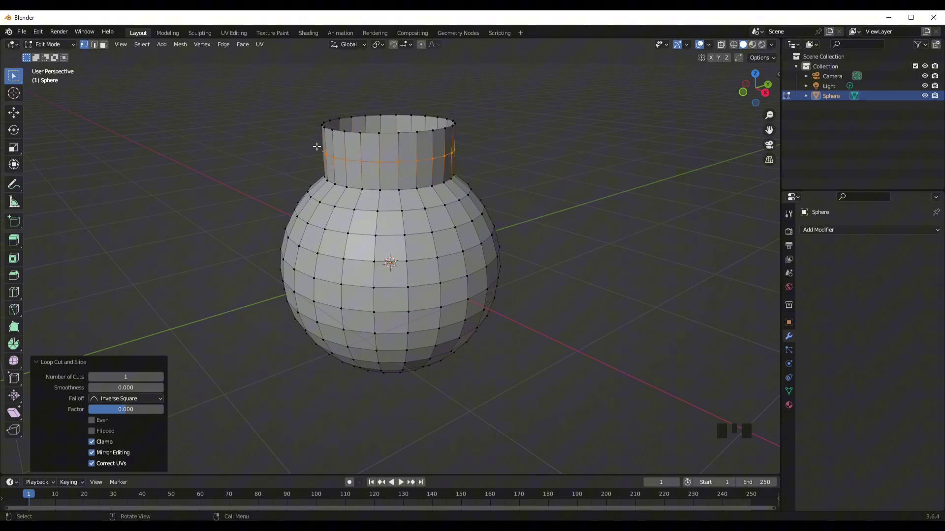
key("Tab")
key("Tab")
key("Tab")
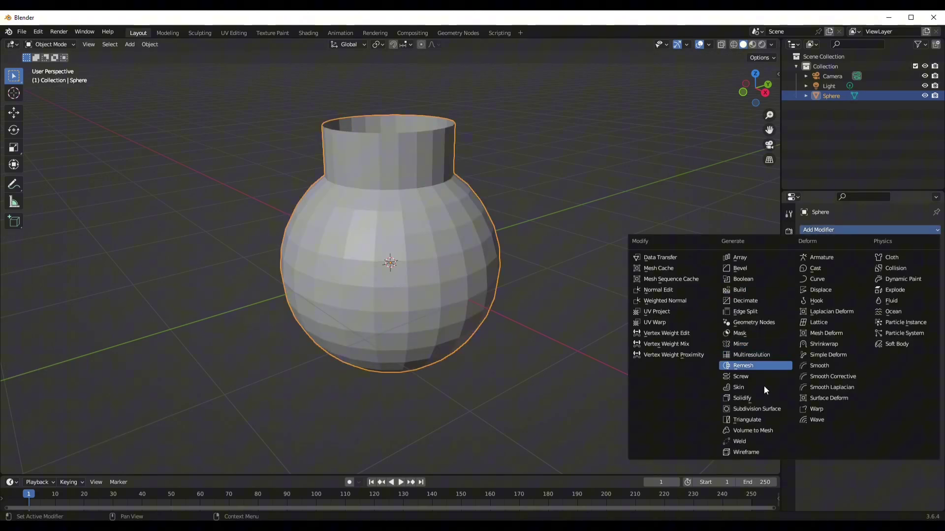
- Add and apply a Solidify modifier to thicken the bottle walls, then resume editing the mesh
left_click_drag(769, 395, 504, 331)
left_click_drag(504, 331, 914, 247)
left_click_drag(914, 248, 364, 176)
key("Tab")
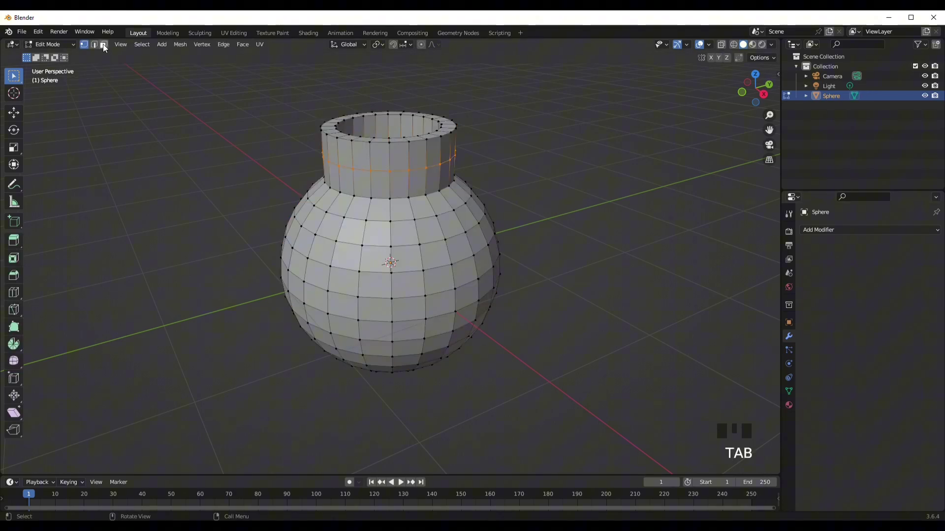
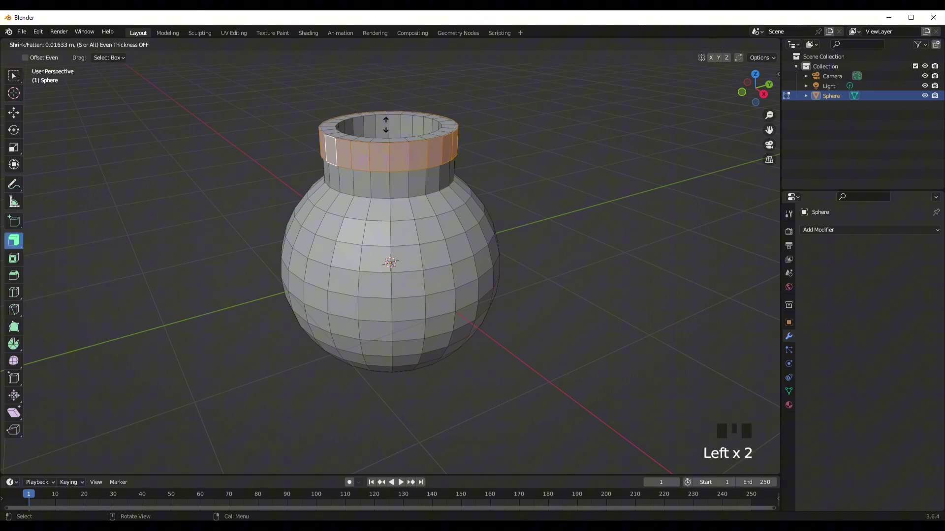
- Push the top neck faces outward to form a thick lip around the mouth
key("Tab")
left_click_drag(435, 188, 405, 192)
scroll("down", 3)
left_click_drag(394, 191, 489, 220)
left_click_drag(490, 220, 488, 198)
scroll("up", 3)
key("Tab")
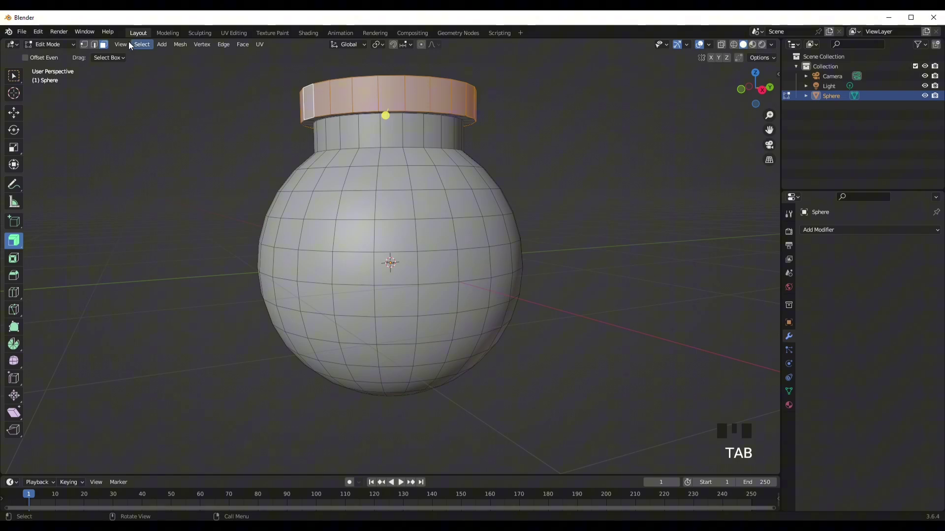
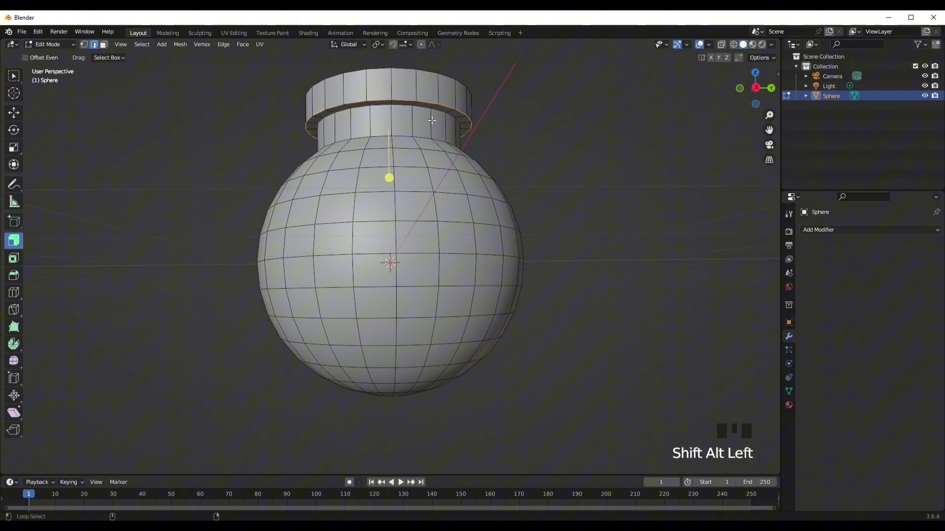
- Select the lip's edge loops and bevel them to round the rim
left_click_drag(462, 147, 386, 132)
left_click(386, 131)
middle_click(396, 146)
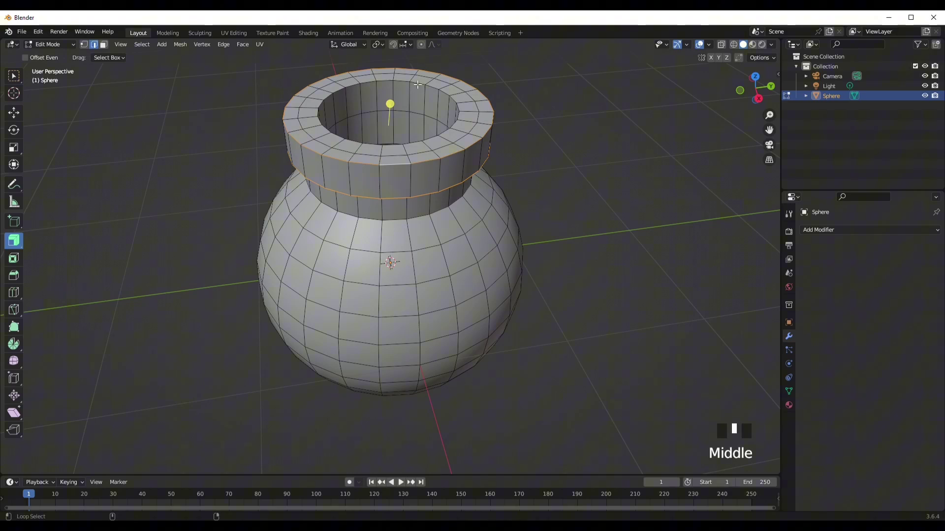
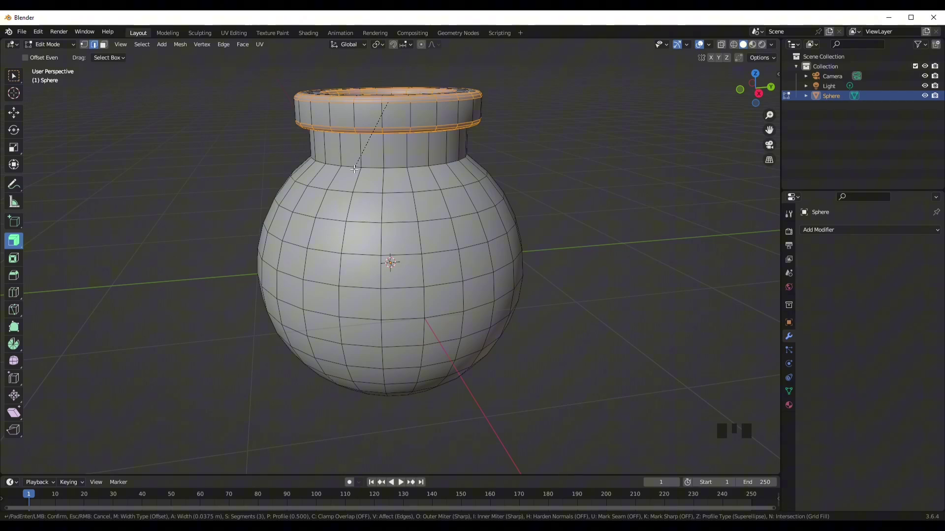
key("Tab")
left_click_drag(415, 181, 444, 198)
scroll("down", 3)
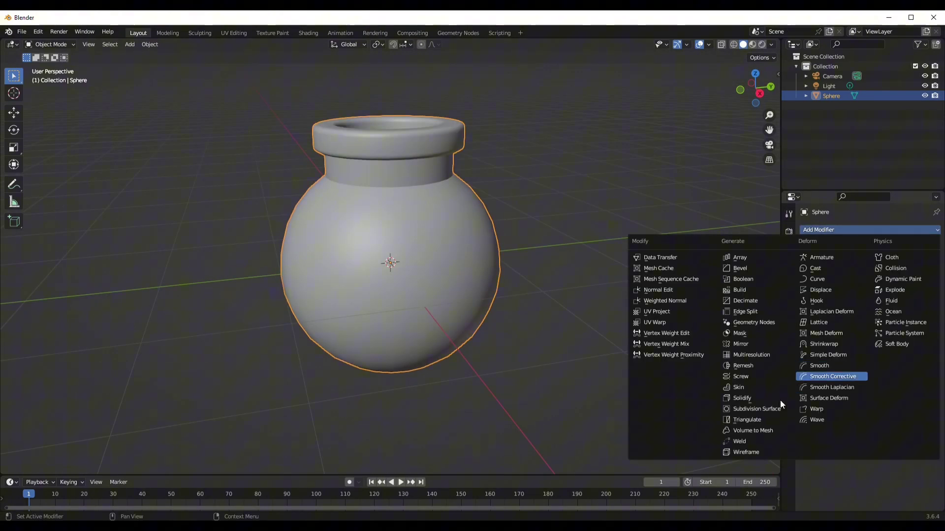
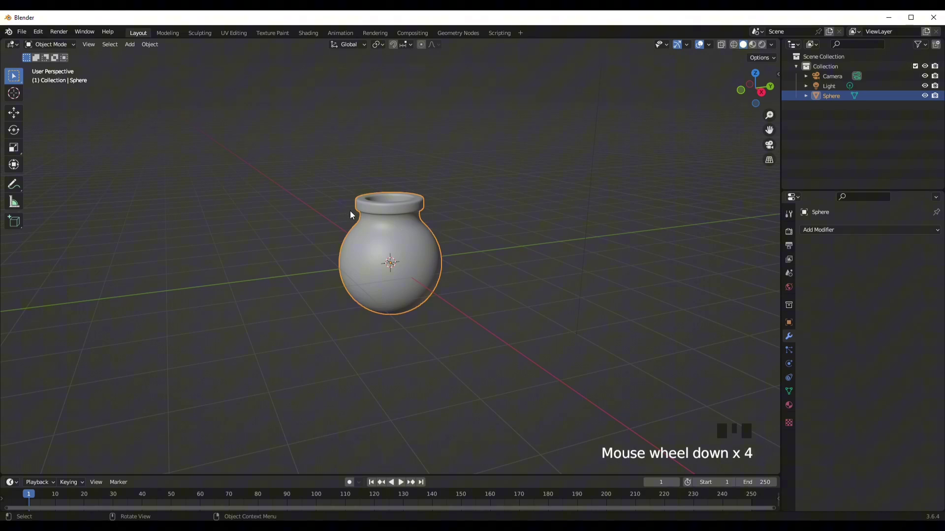
- Add a mesh circle and scale it down to the neck's size
key("shift+a")
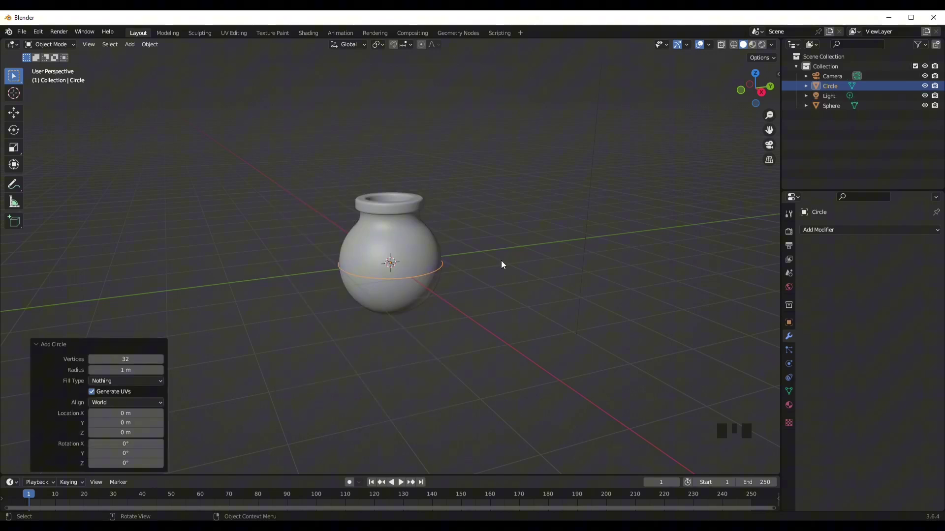
scroll("up", 3)
key("s")
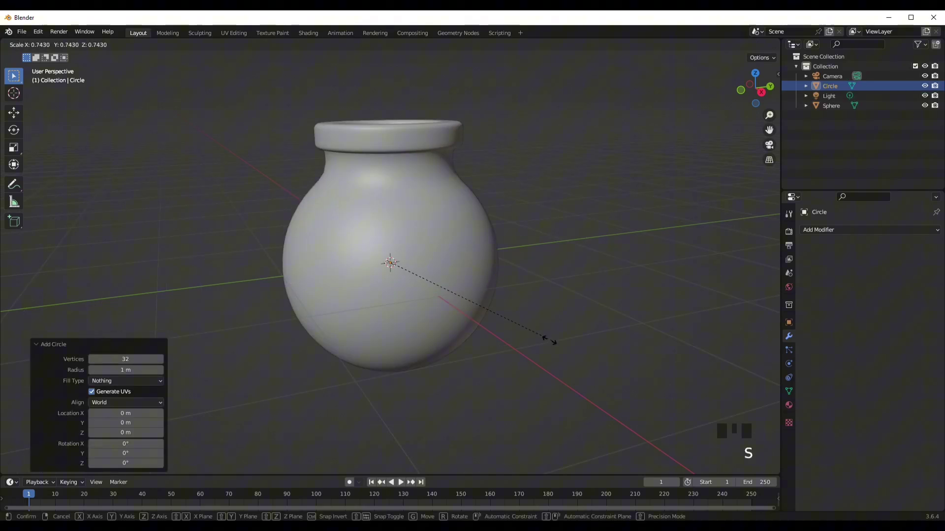
key("g")
key("s")
left_click_drag(508, 219, 490, 209)
key("Tab")
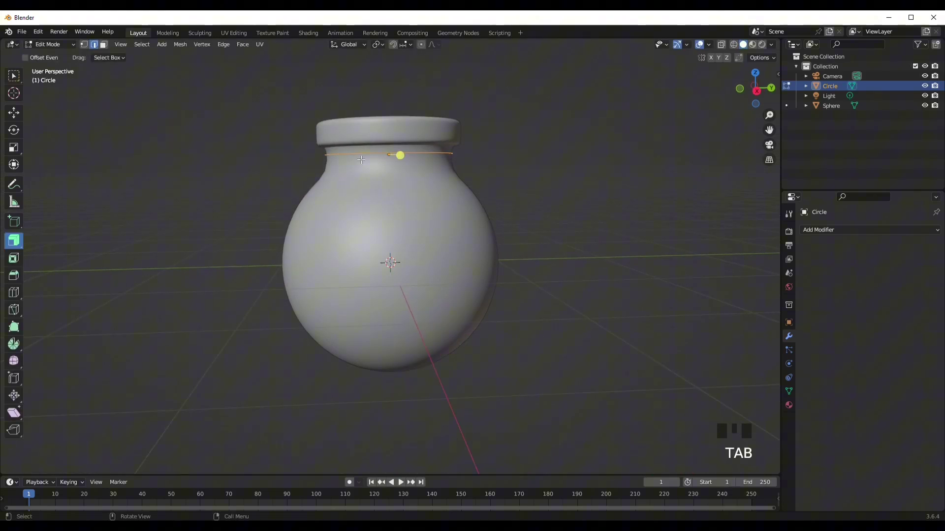
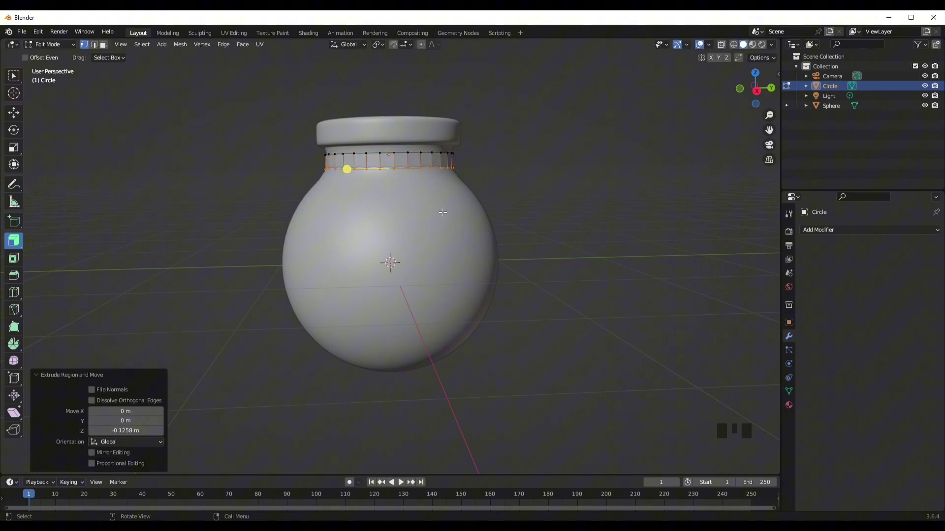
- Extrude the circle downward and thicken it outward into a thin ring band
key("Tab")
key("g")
key("s")
middle_click(527, 232)
scroll("up", 3)
key("Tab")
key("a")
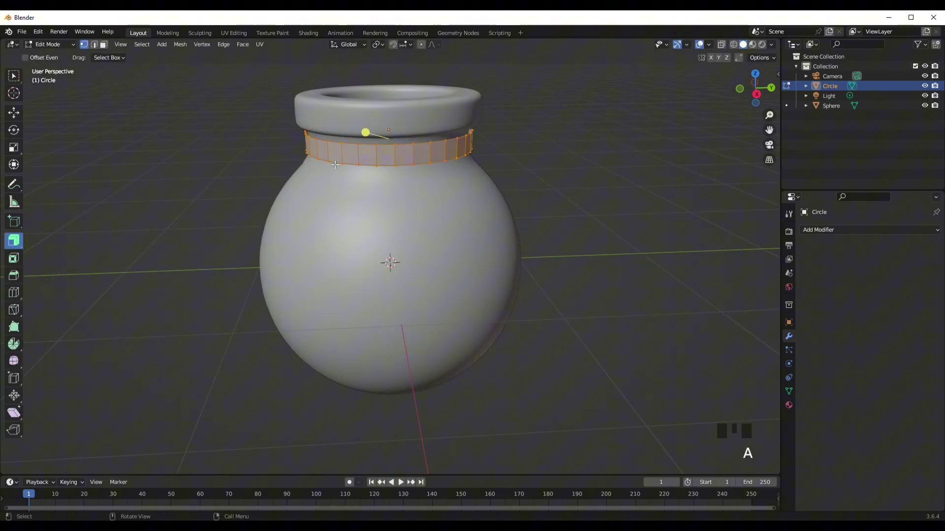
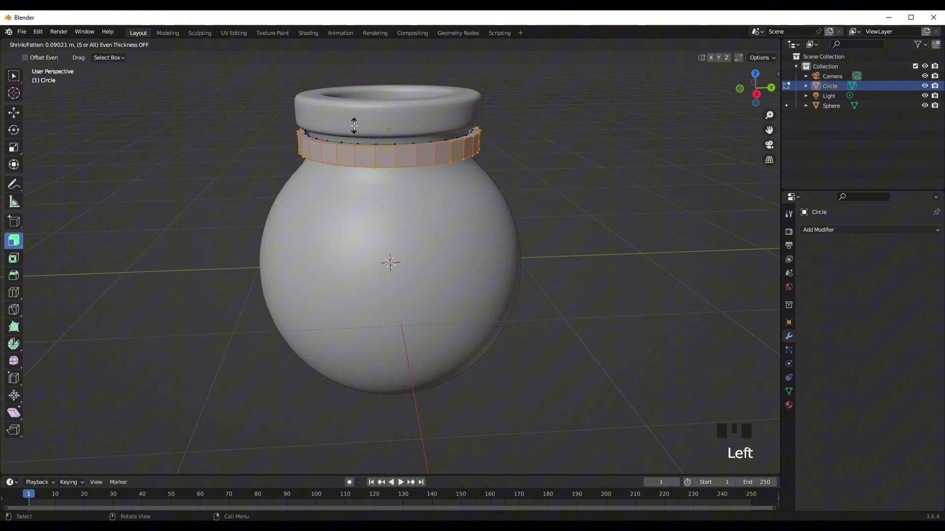
left_click_drag(16, 242, 527, 232)
key("Tab")
- Resize and place the ring band around the neck just beneath the lip
left_click_drag(528, 214, 475, 167)
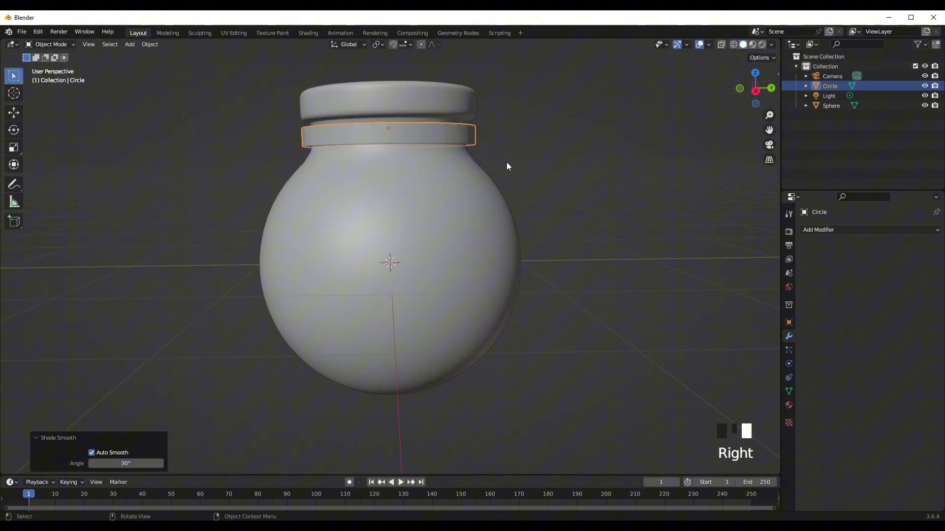
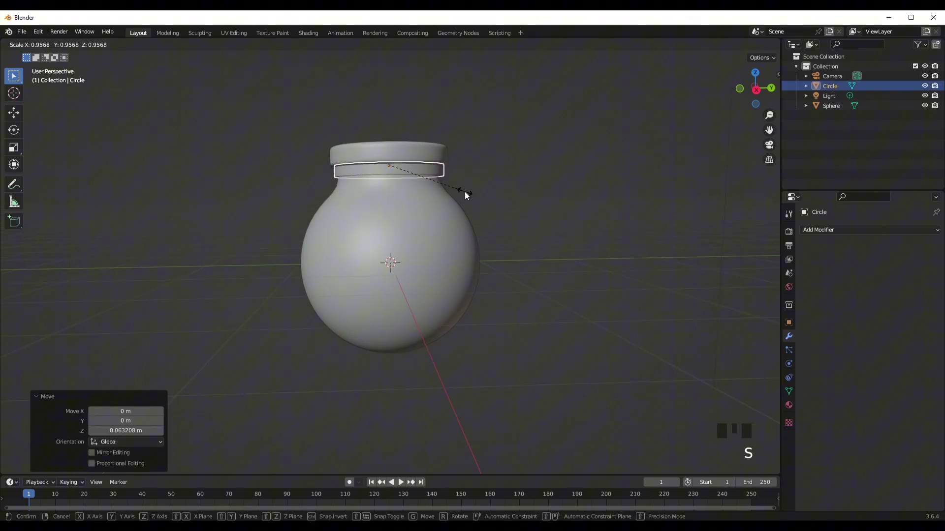
key("g")
left_click(499, 169)
left_click_drag(486, 193, 506, 237)
scroll("down", 3)
left_click_drag(465, 274, 455, 252)
scroll("up", 3)
- Orbit around the neck to check the band's fit from several angles
scroll("up", 3)
middle_click(502, 346)
middle_click(430, 315)
left_click_drag(398, 153, 435, 146)
scroll("down", 3)
left_click_drag(412, 221, 434, 217)
key("shift+a")
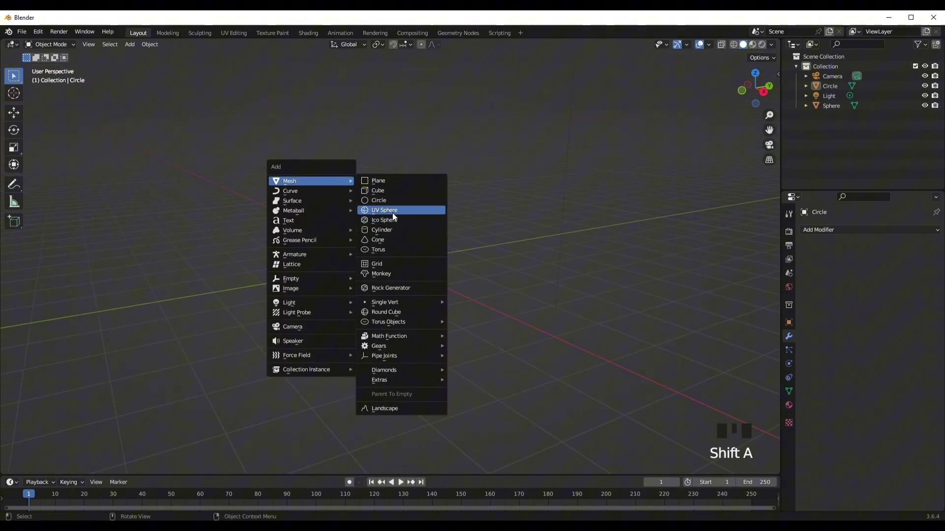
- Add a 32-segment UV sphere and scale it to about 0.85 inside the bottle body
scroll("up", 3)
scroll("down", 3)
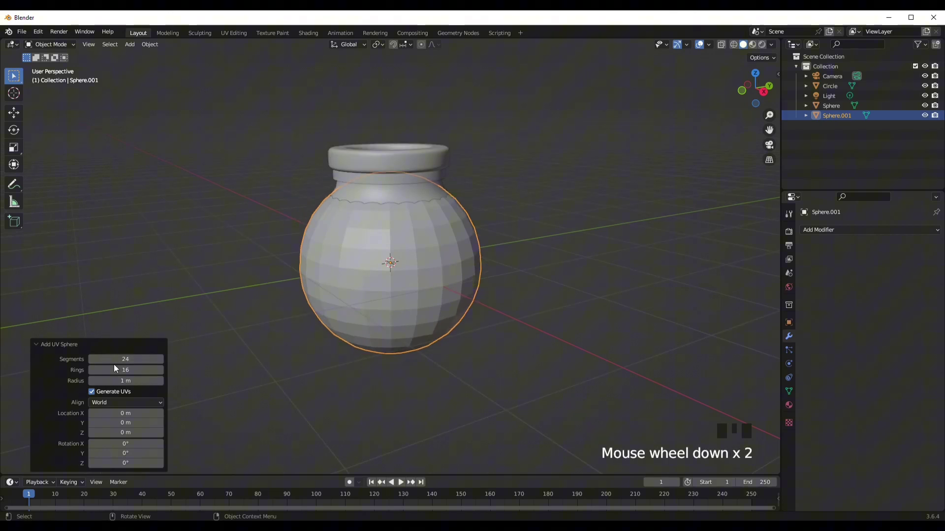
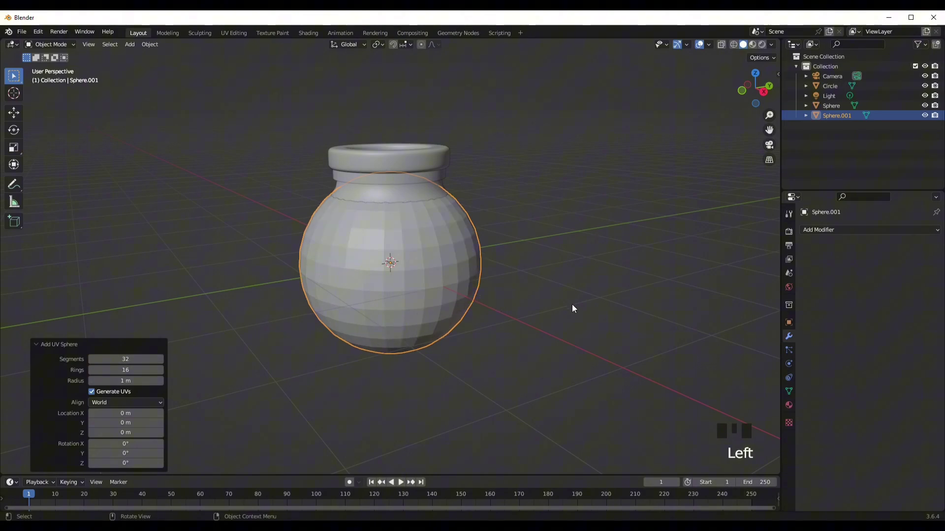
key("s")
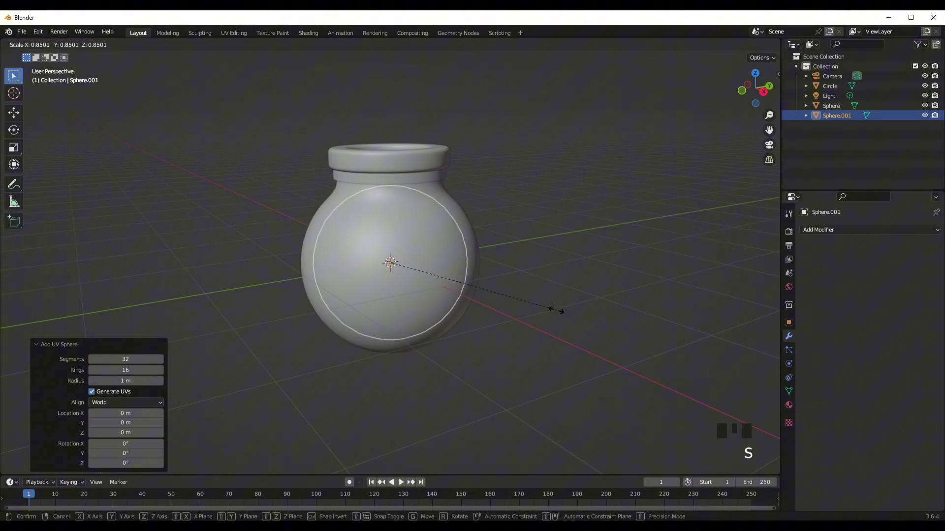
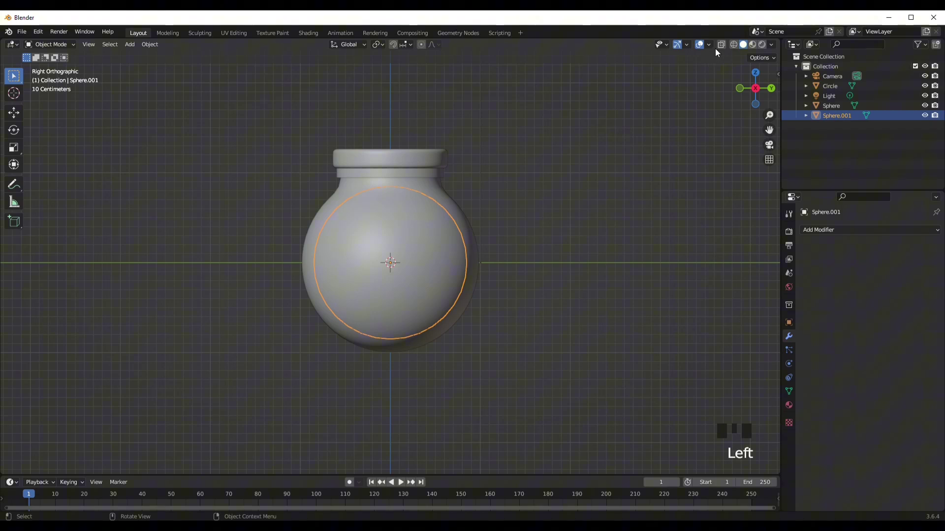
- Delete the inner sphere's upper vertices, leaving a bowl-shaped lower half
left_click_drag(723, 47, 242, 134)
key("Tab")
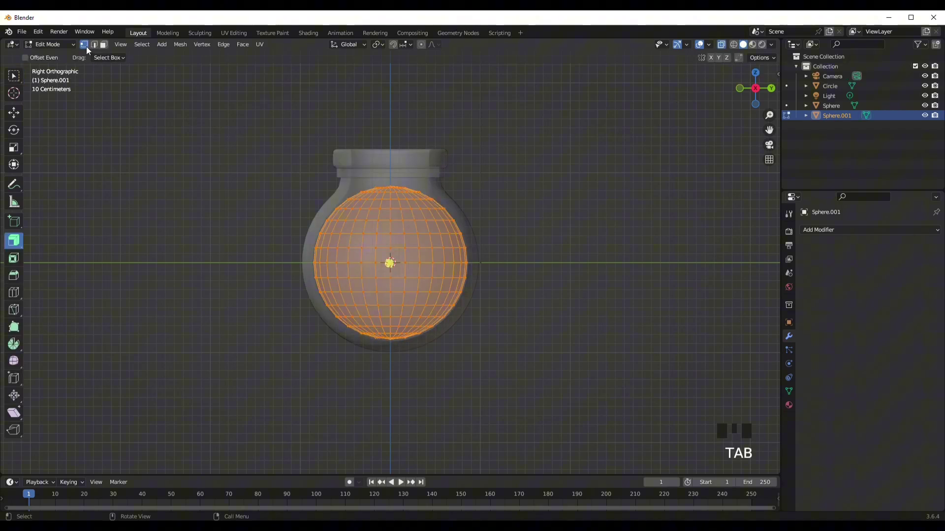
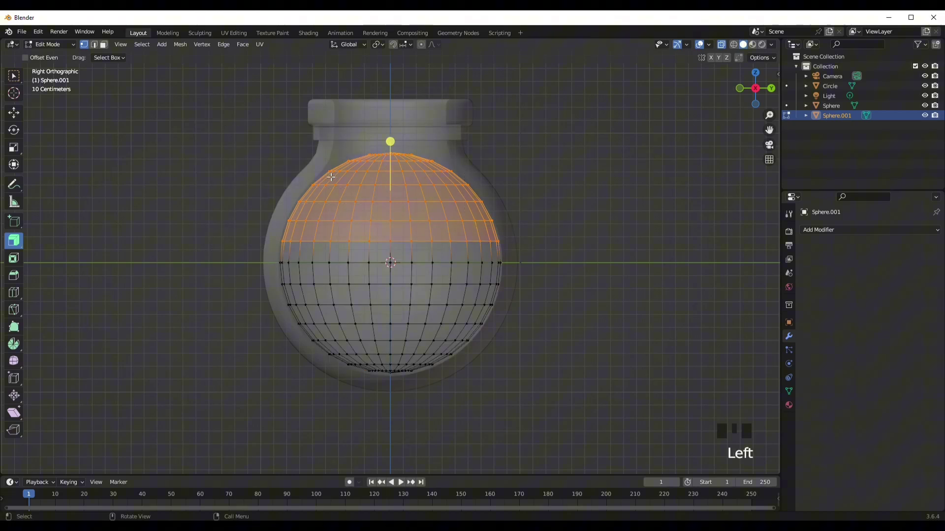
key("x")
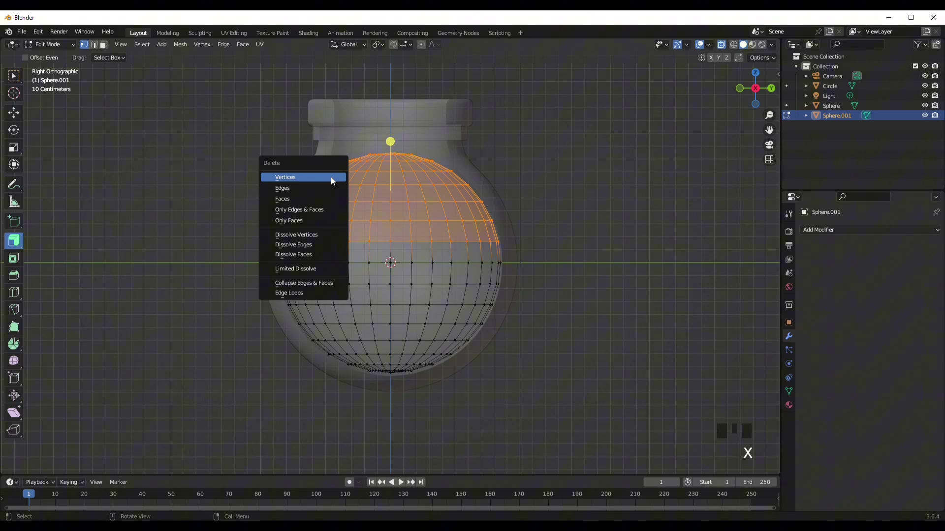
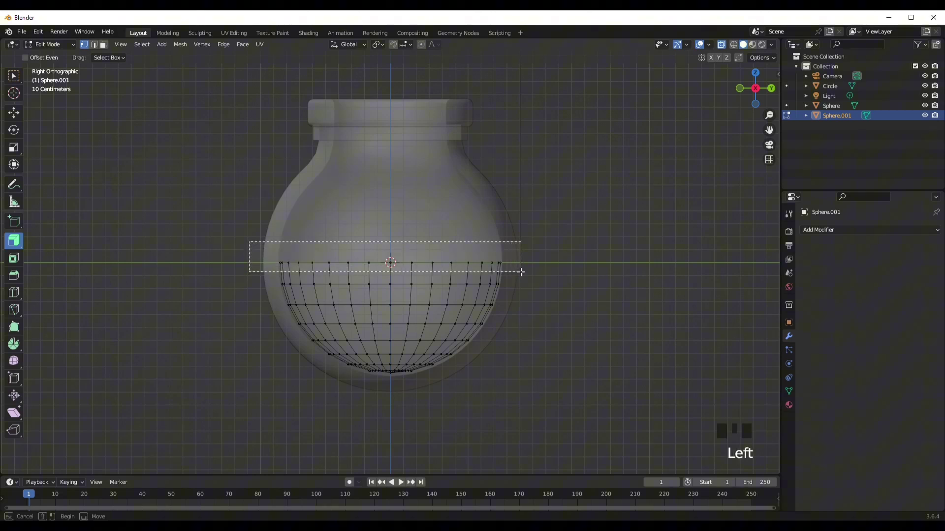
key("f")
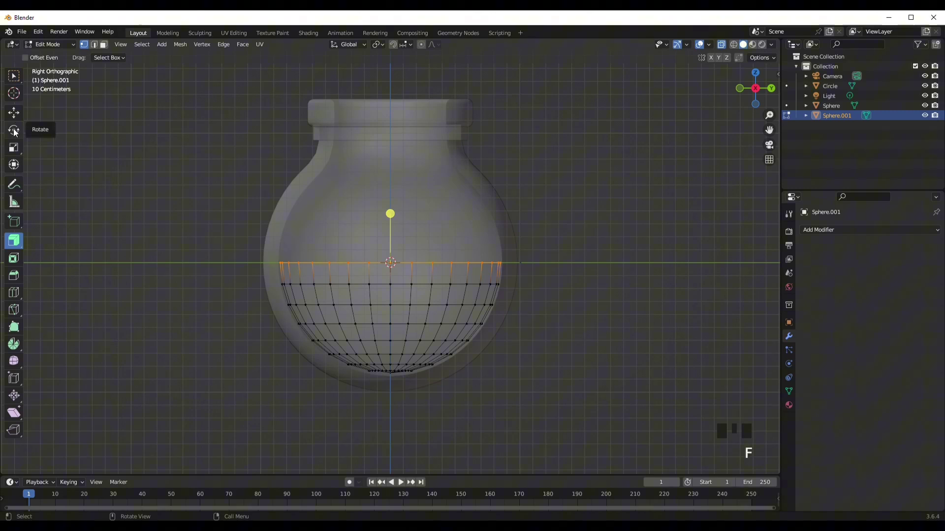
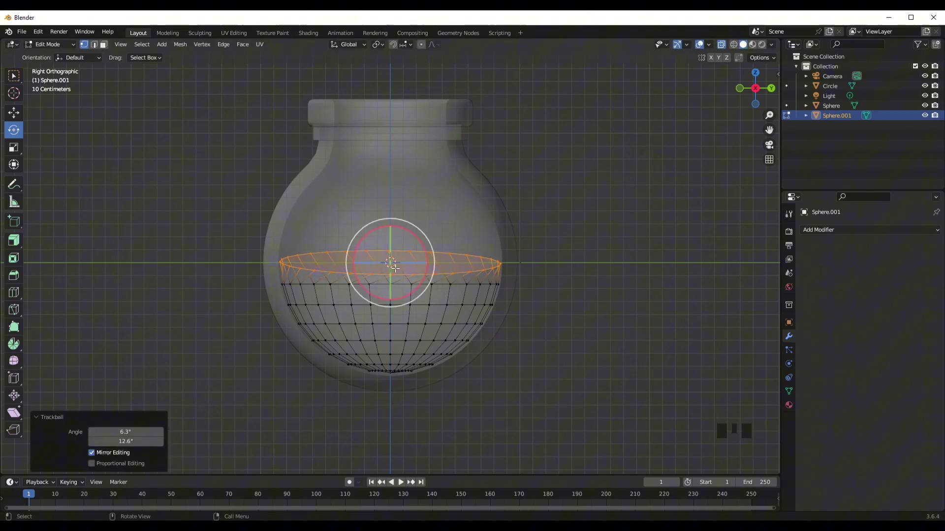
- Scale Sphere.001 down to 0.926 so the liquid sits inside the glass
key("Tab")
left_click_drag(482, 323, 538, 331)
scroll("down", 3)
scroll("down", 3)
key("s")
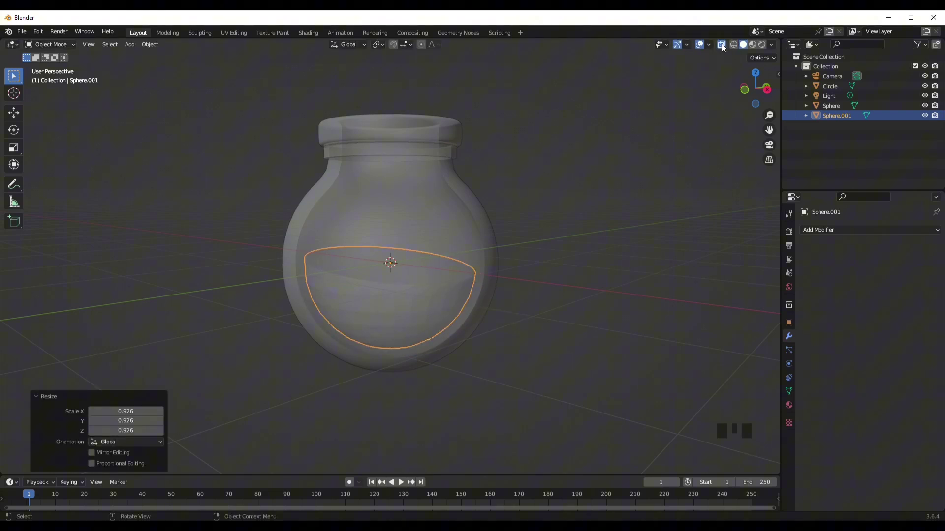
- Deselect the liquid and orbit out to view the whole bottle
left_click_drag(724, 49, 477, 274)
left_click_drag(477, 274, 497, 275)
scroll("down", 3)
left_click(503, 278)
left_click_drag(482, 278, 341, 205)
scroll("up", 3)
scroll("down", 3)
left_click_drag(359, 255, 351, 234)
scroll("down", 3)
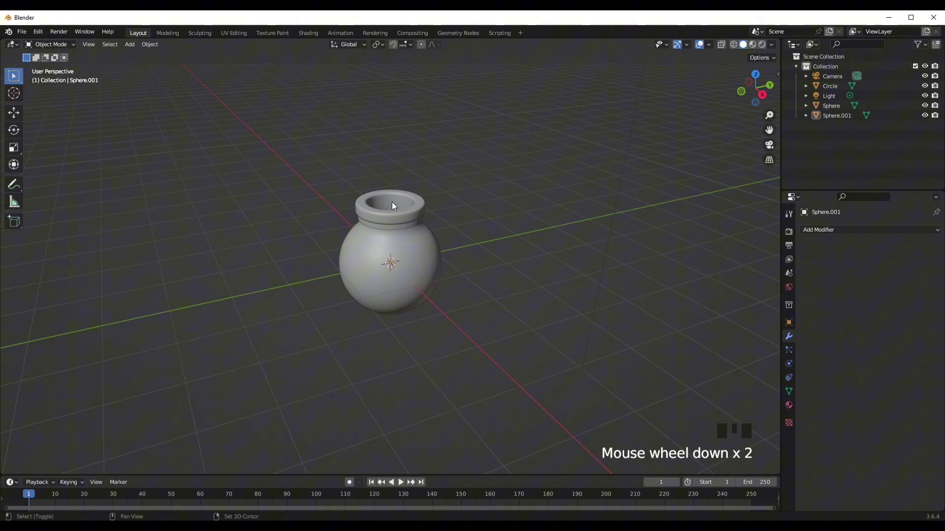
- Add a cylinder, raise it along Z and shrink it to plug the bottle neck as a cork
key("shift+a")
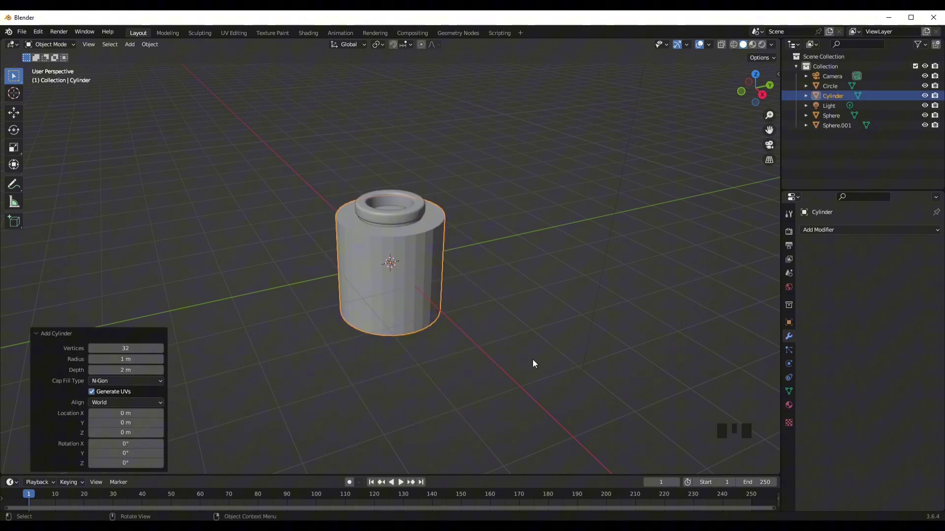
key("s")
key("g")
key("s")
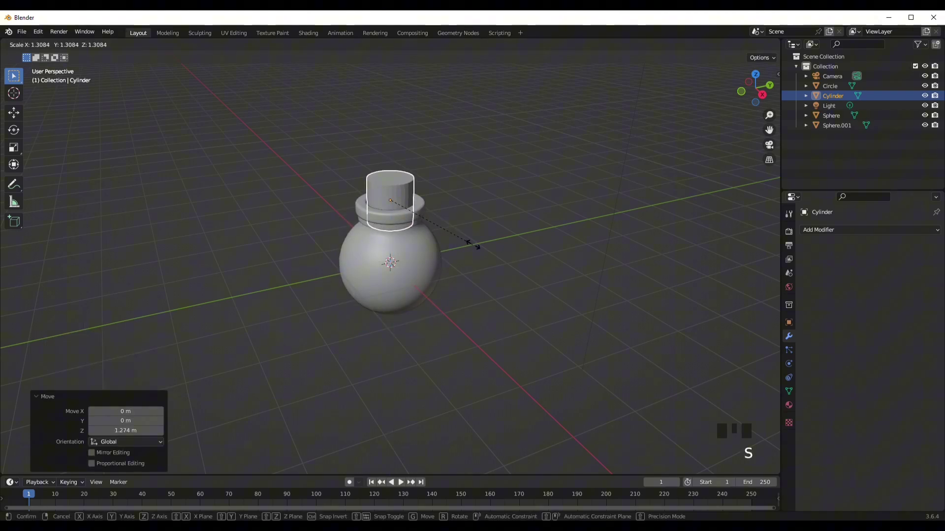
left_click_drag(94, 50, 414, 249)
left_click_drag(413, 249, 561, 293)
scroll("down", 3)
key("s")
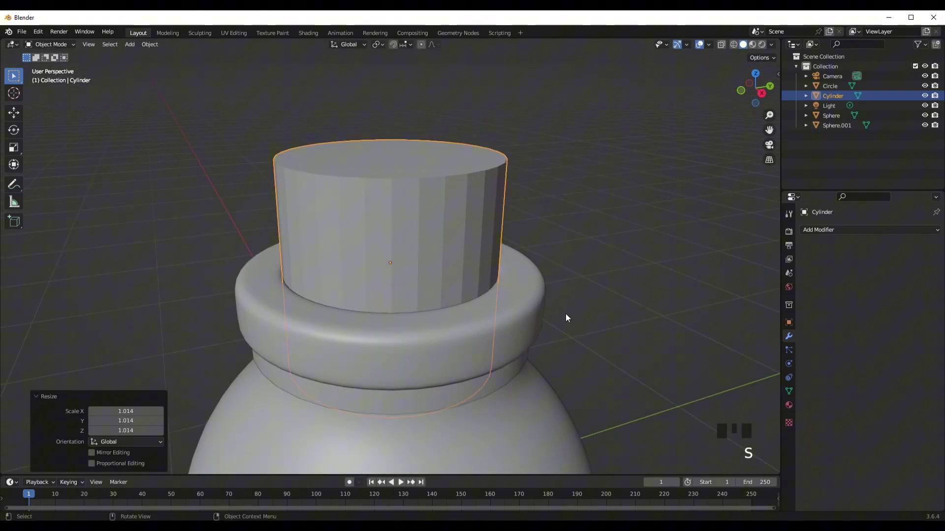
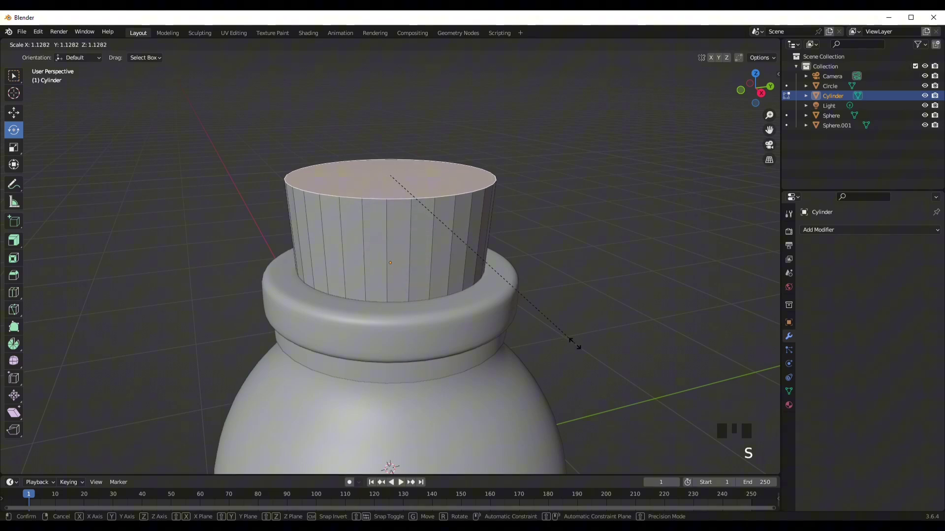
- Widen the cork's top face slightly and add a Subdivision modifier to it
key("Tab")
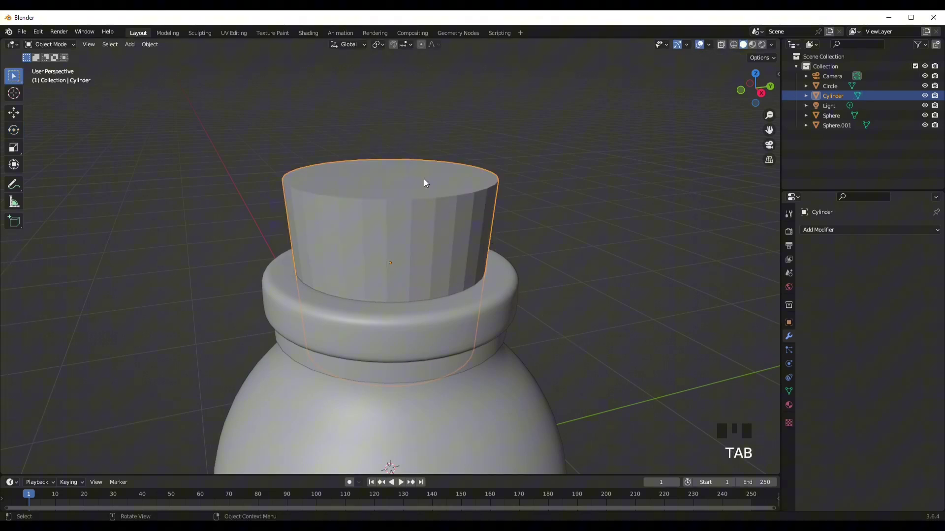
middle_click(495, 251)
scroll("down", 3)
scroll("up", 3)
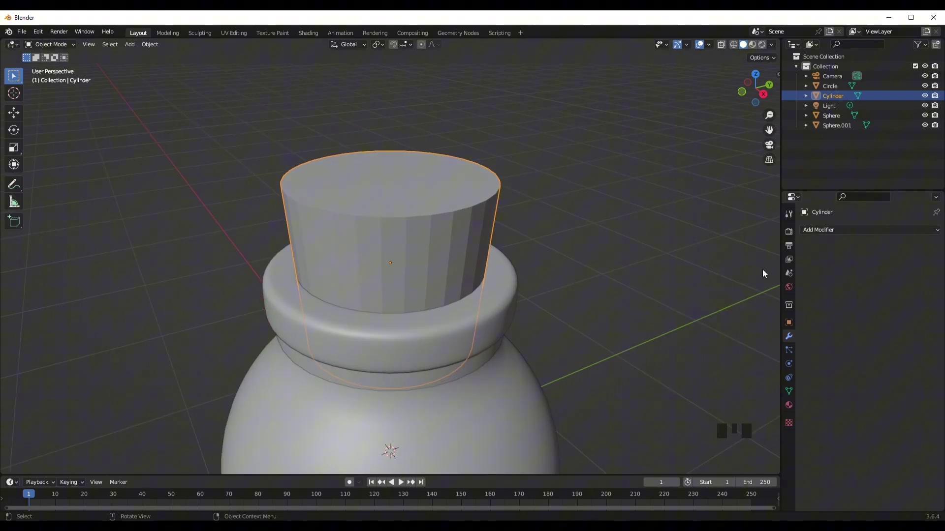
left_click(873, 335)
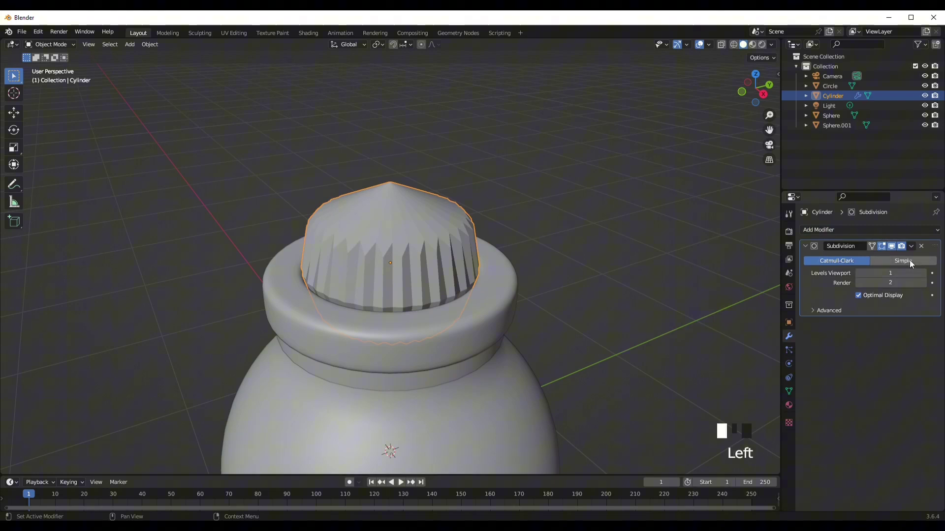
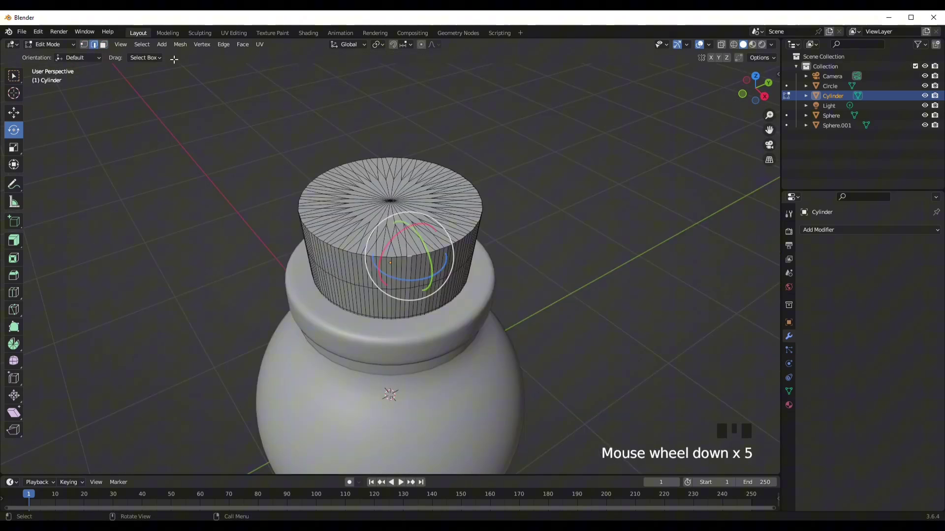
- In Edge select, bevel a first small notch into an edge of the cork's top rim with Ctrl+B
left_click(92, 50)
scroll("up", 3)
left_click(453, 242)
left_click(429, 243)
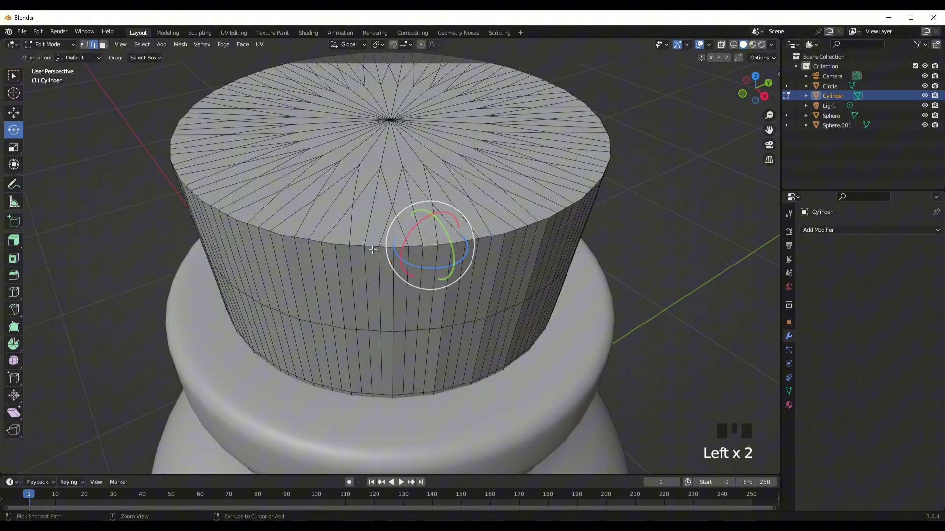
key("ctrl+b")
key("Tab")
left_click_drag(510, 251, 479, 263)
scroll("down", 3)
key("Tab")
left_click_drag(430, 208, 379, 218)
left_click(379, 218)
key("ctrl+b")
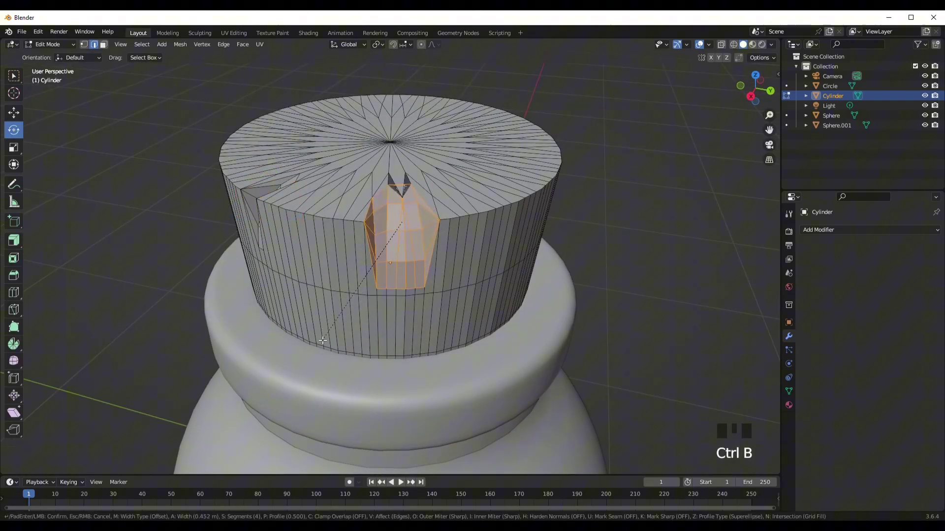
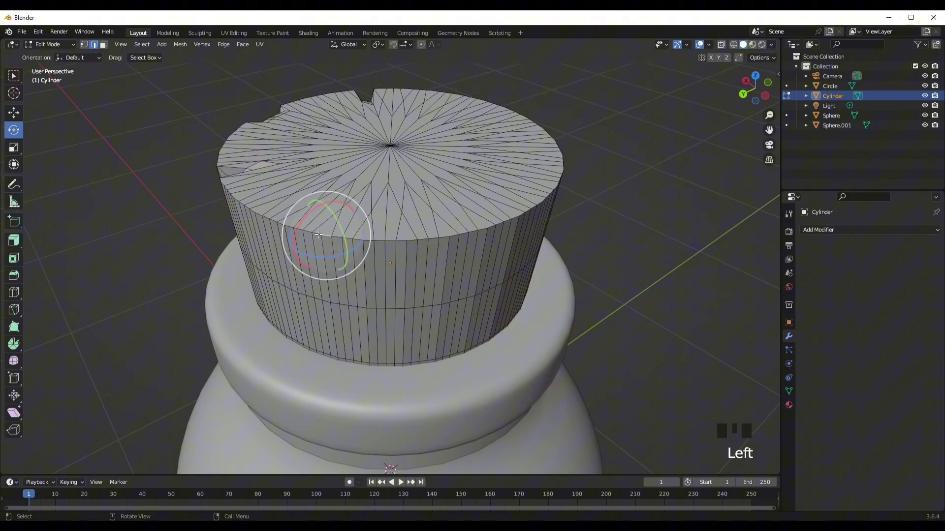
- Cut a second notch on another rim edge of the cork
left_click(316, 230)
key("ctrl+b")
key("Tab")
left_click_drag(417, 249, 469, 228)
scroll("down", 3)
middle_click(478, 229)
scroll("up", 3)
key("Tab")
- Cut a third, wider notch on a further rim edge and return to Object Mode
left_click(439, 241)
key("ctrl+b")
key("Tab")
left_click_drag(447, 253, 541, 250)
scroll("down", 3)
left_click_drag(535, 238, 424, 283)
key("Tab")
key("Tab")
key("Tab")
- Orbit around the notched cork rim, pick one more edge, then pull back to view the whole bottle
scroll("down", 3)
left_click_drag(341, 222, 469, 276)
left_click_drag(469, 276, 558, 233)
scroll("down", 3)
left_click(561, 280)
middle_click(507, 295)
scroll("up", 3)
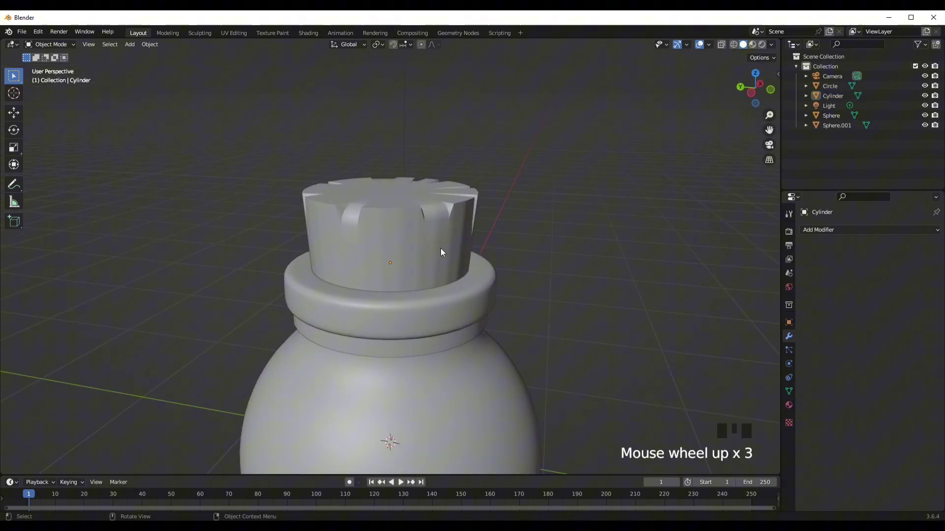
scroll("down", 3)
left_click_drag(445, 299, 468, 285)
scroll("up", 3)
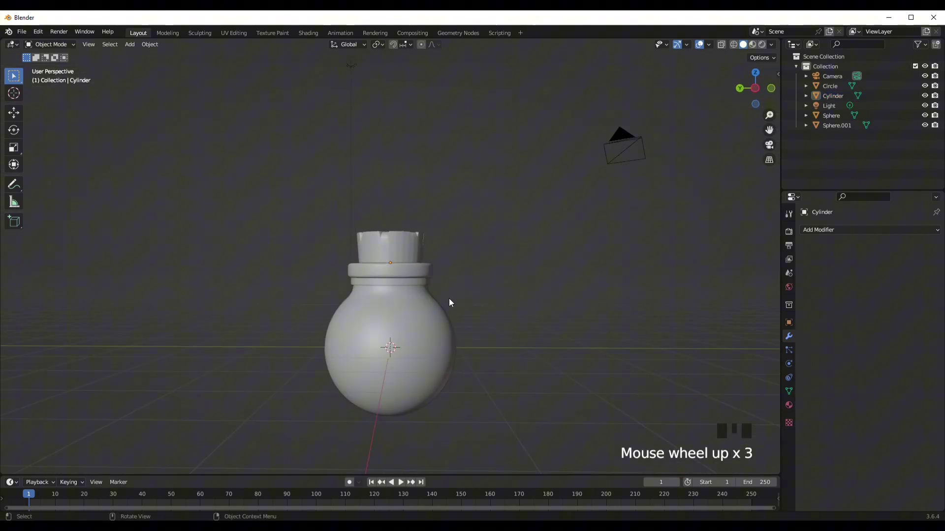
- Add a cube, shrink it, and raise it along Z to float just above the cork
left_click(385, 360)
left_click(506, 262)
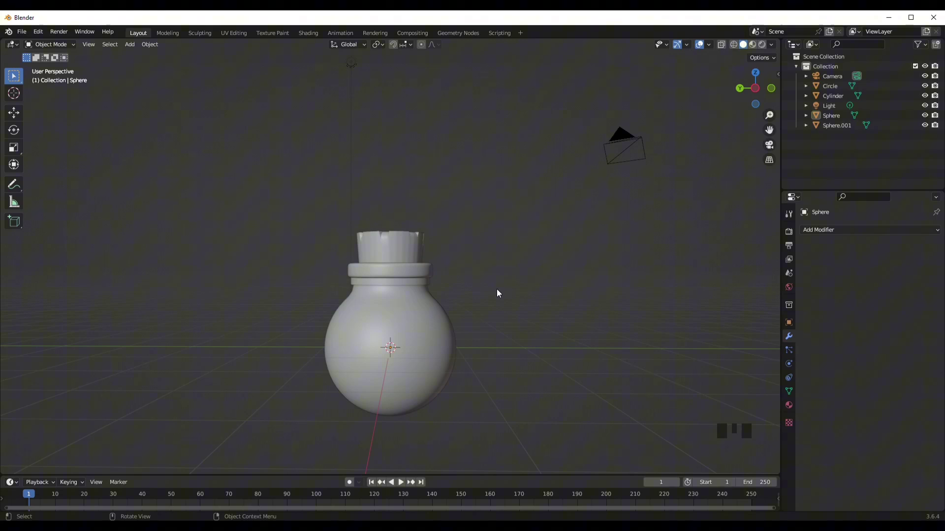
left_click_drag(516, 297, 509, 293)
scroll("up", 3)
scroll("up", 3)
key("shift+a")
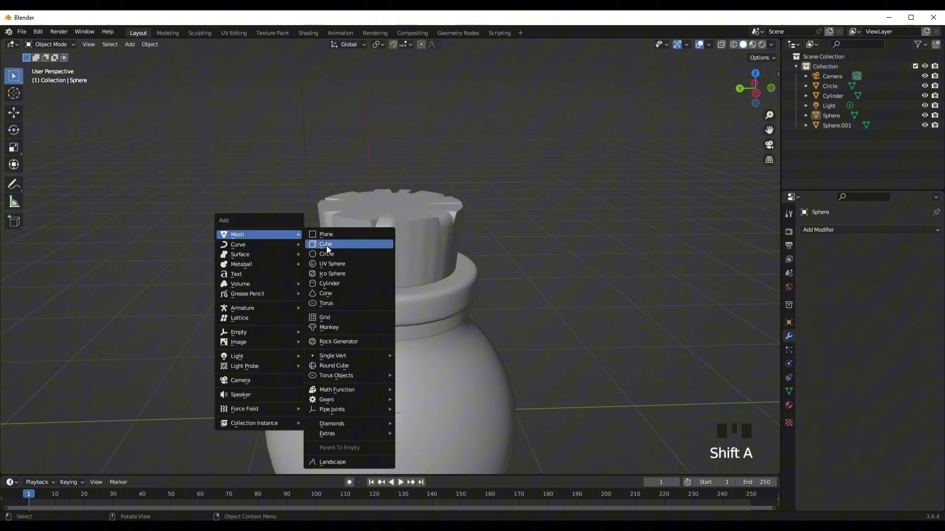
scroll("down", 3)
key("s")
key("g")
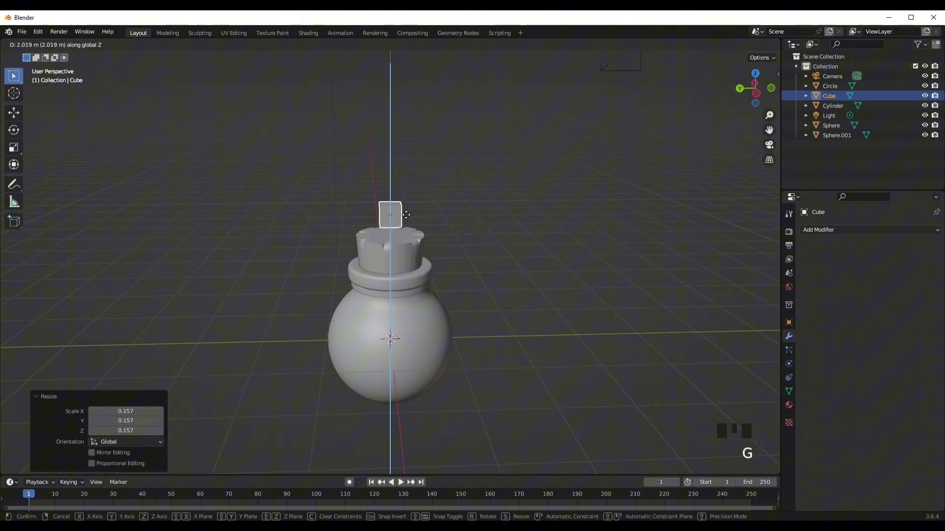
left_click_drag(19, 141, 426, 219)
left_click_drag(426, 219, 373, 191)
scroll("up", 3)
left_click(391, 127)
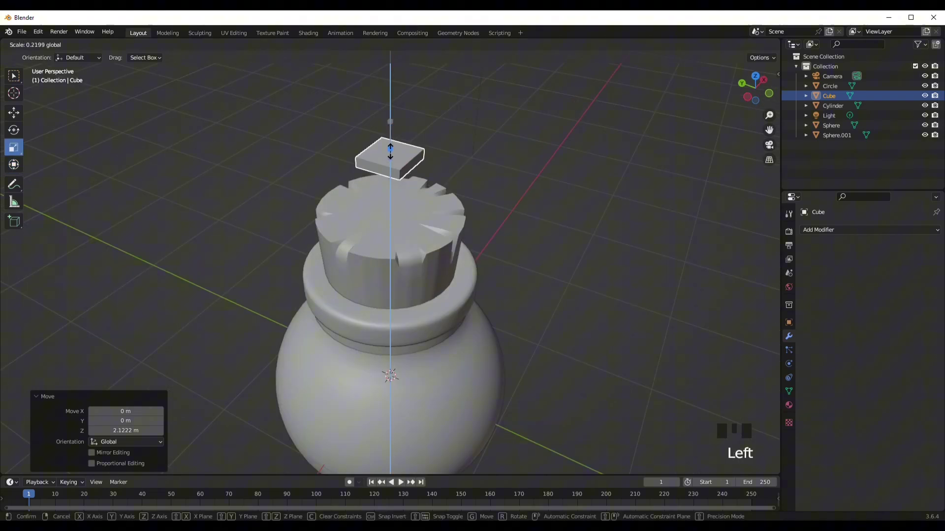
- Flatten the cube vertically and stretch it wider into a thin rectangular slab
left_click(359, 152)
left_click(411, 148)
key("Tab")
key("Tab")
middle_click(404, 209)
scroll("up", 3)
left_click_drag(458, 217, 300, 233)
- Enter Edit Mode on the slab and run an edge loop cut through it with Ctrl+R
key("Tab")
key("Tab")
key("Tab")
key("ctrl+r")
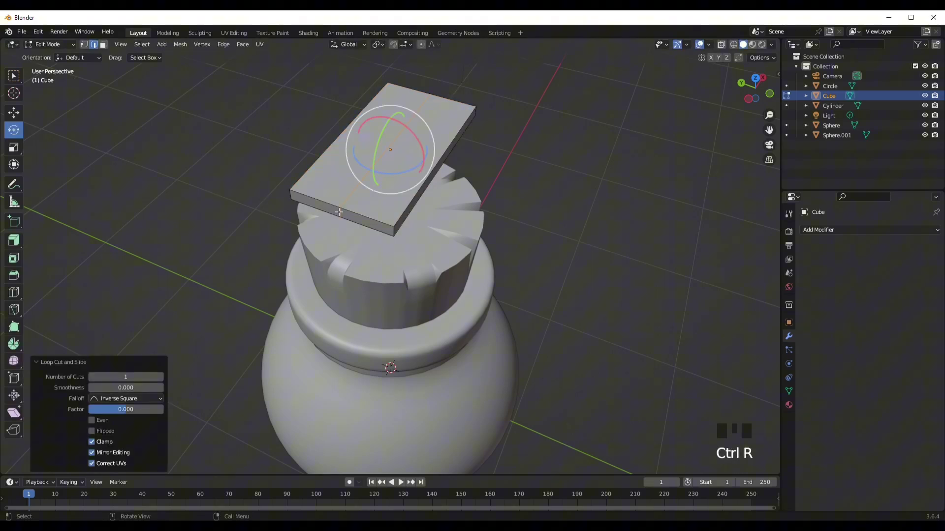
- Confirm the middle loop cut, switch to Edge select, and slide the loop sideways off-center
left_click(340, 211)
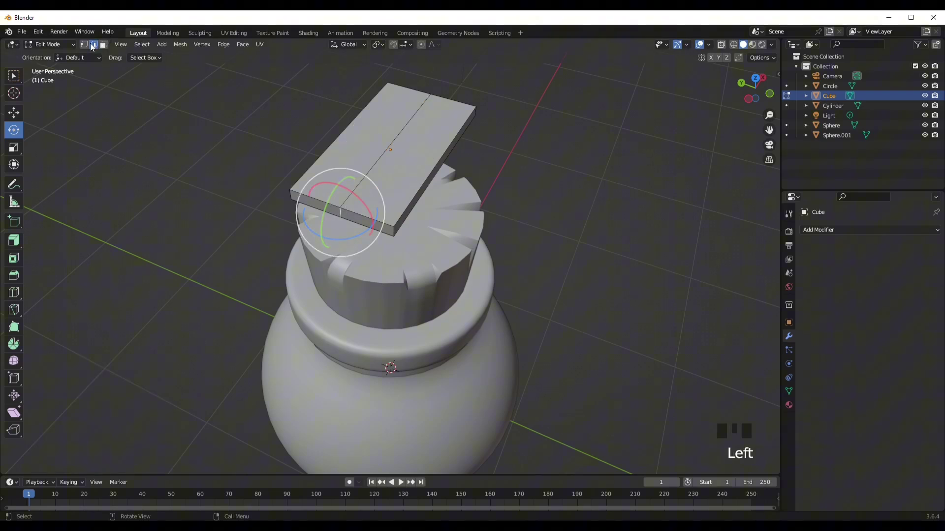
left_click(341, 212)
key("g")
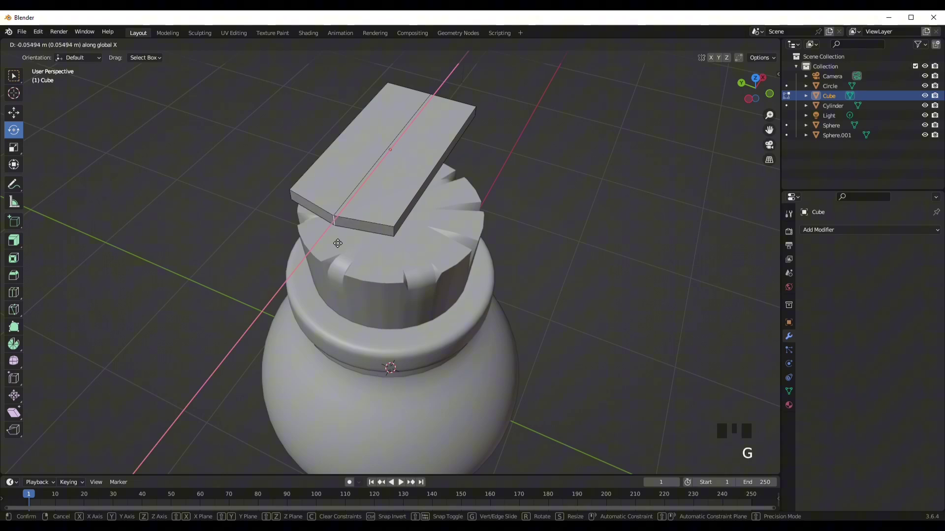
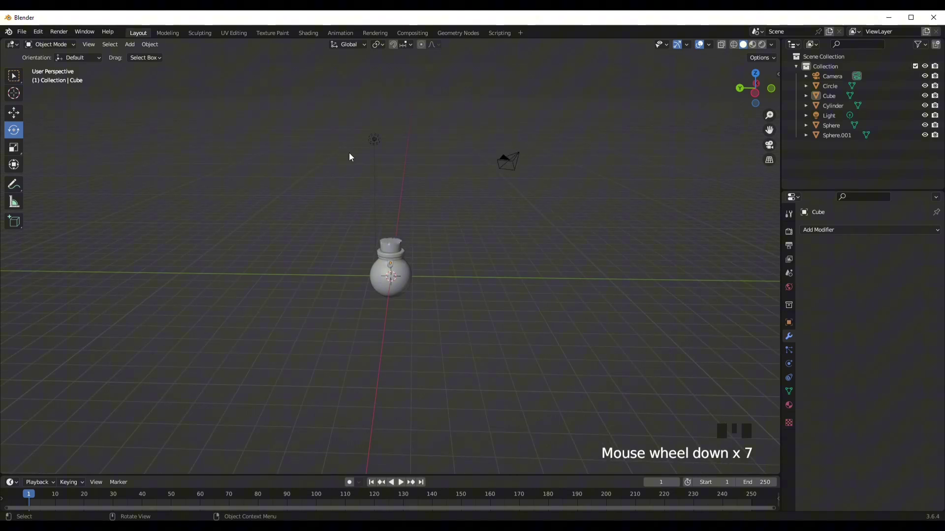
- Select the camera and the light together and delete them with X
left_click(315, 208)
left_click(266, 150)
key("x")
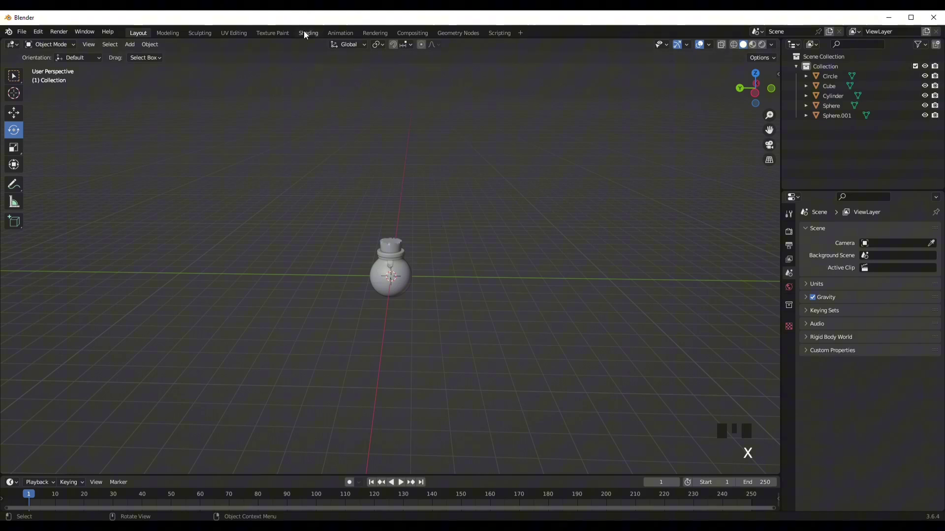
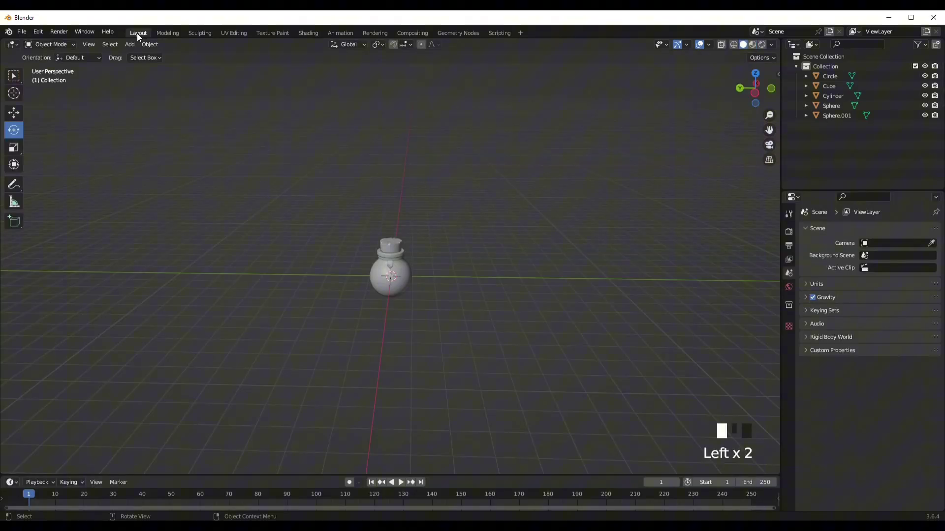
scroll("up", 3)
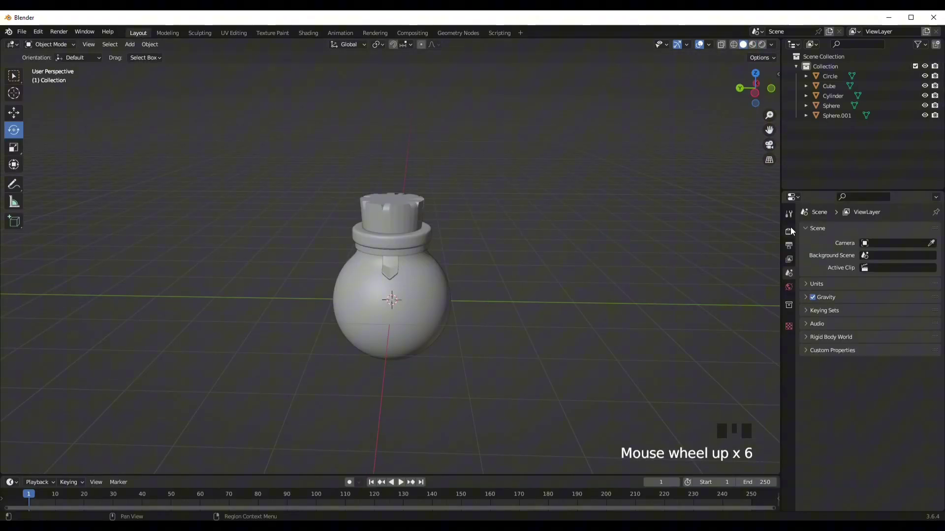
- Drag an area light up above the bottle in the Cycles rendered preview
left_click_drag(734, 172, 762, 50)
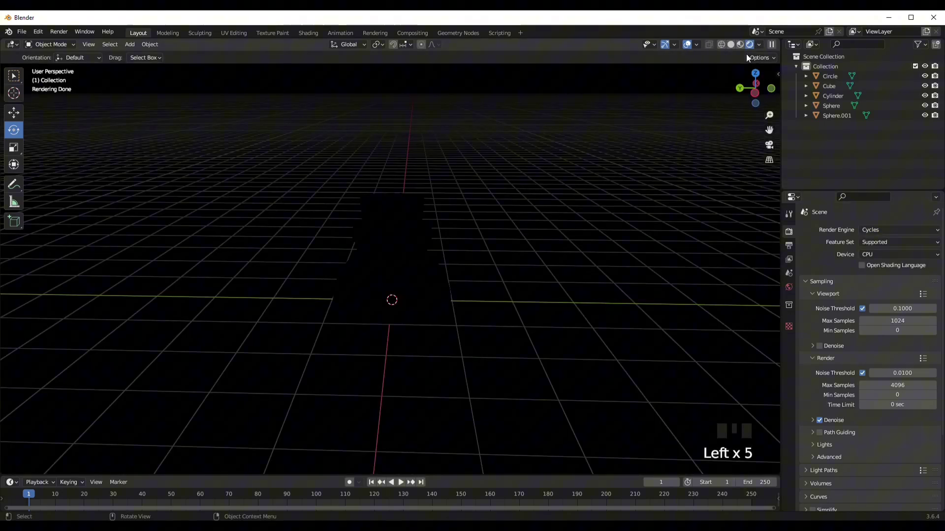
scroll("down", 3)
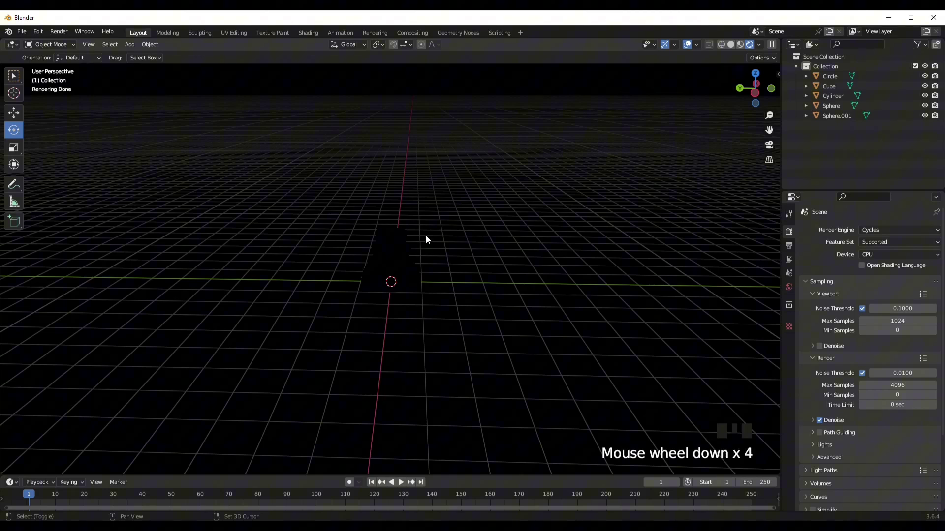
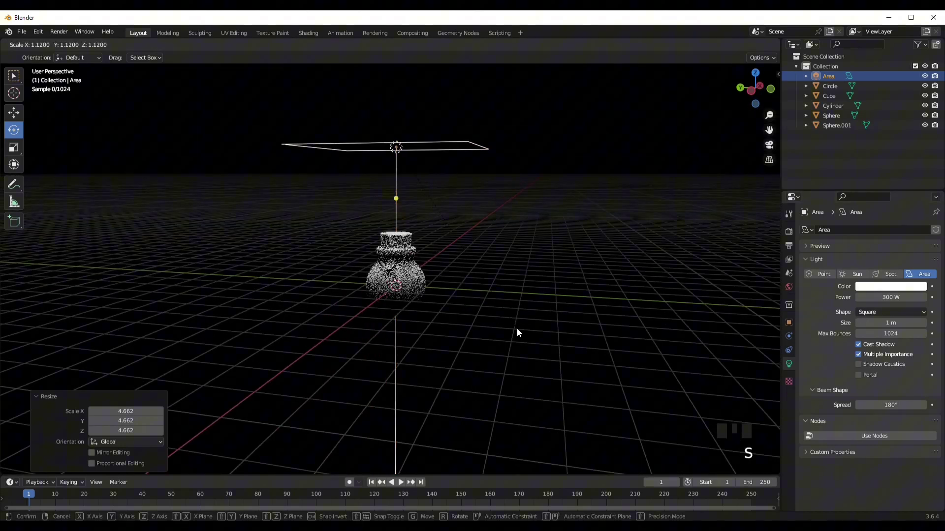
- Confirm the light's larger size and set it to a 300 W disk shape in the light properties
key("s")
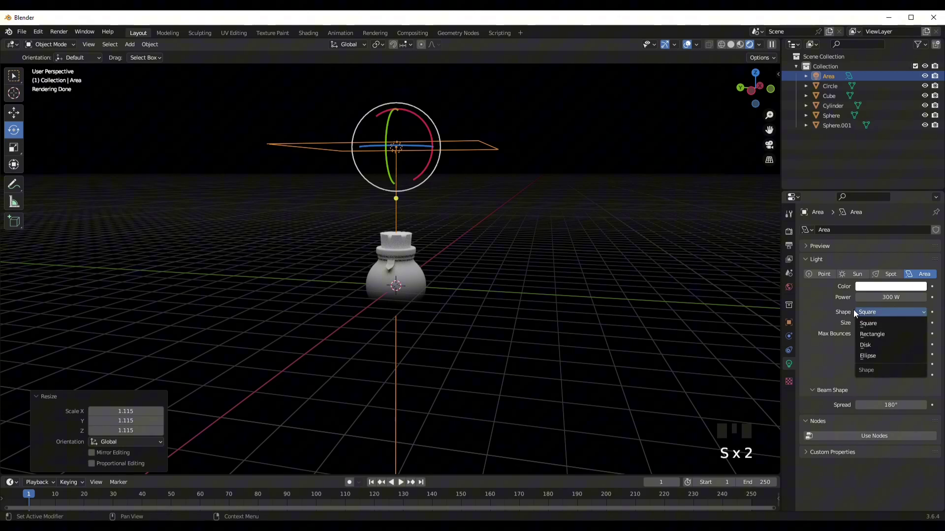
left_click_drag(876, 349, 618, 309)
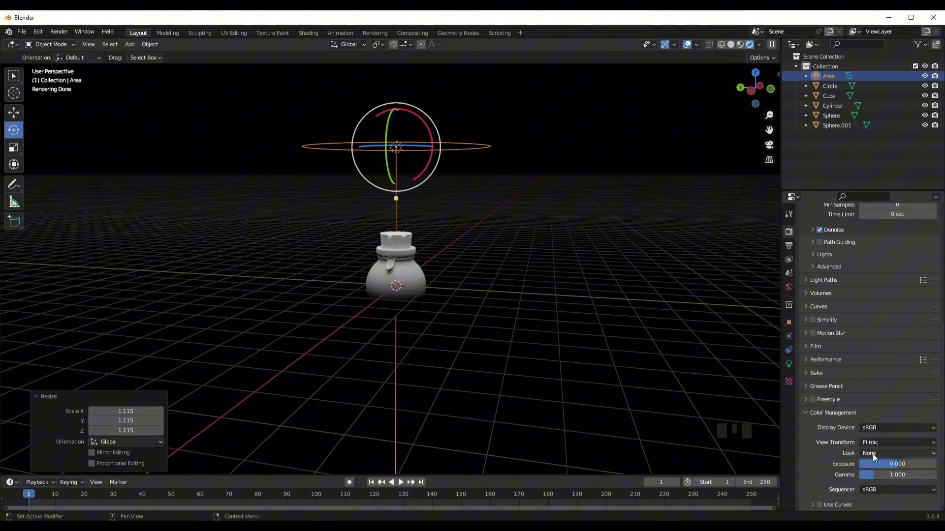
left_click_drag(885, 411, 885, 338)
key("o")
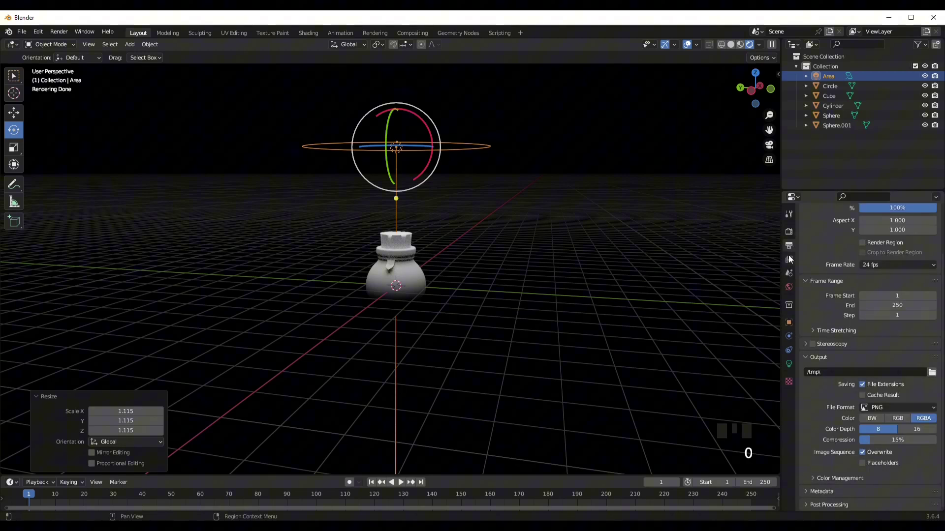
scroll("up", 3)
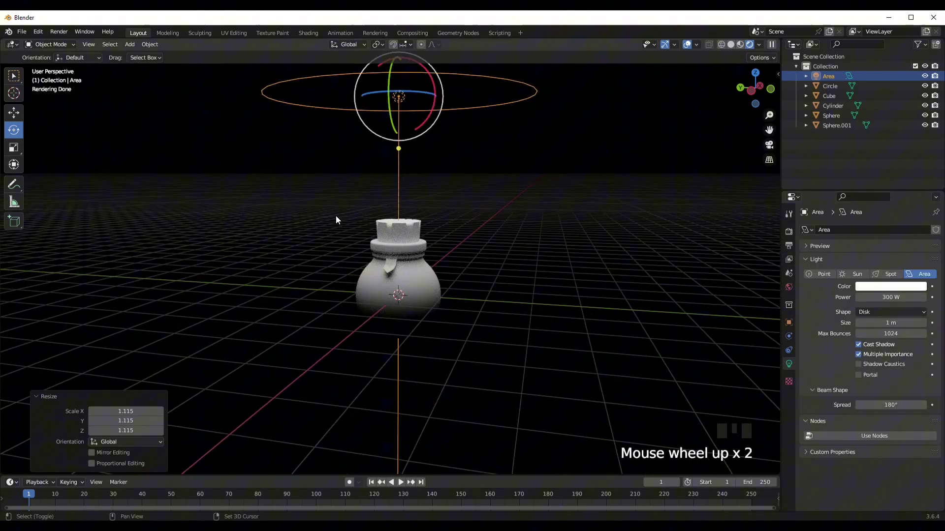
- Add a plane, enlarge it into a floor, and lower it beneath the bottle
key("shift+a")
key("s")
key("g")
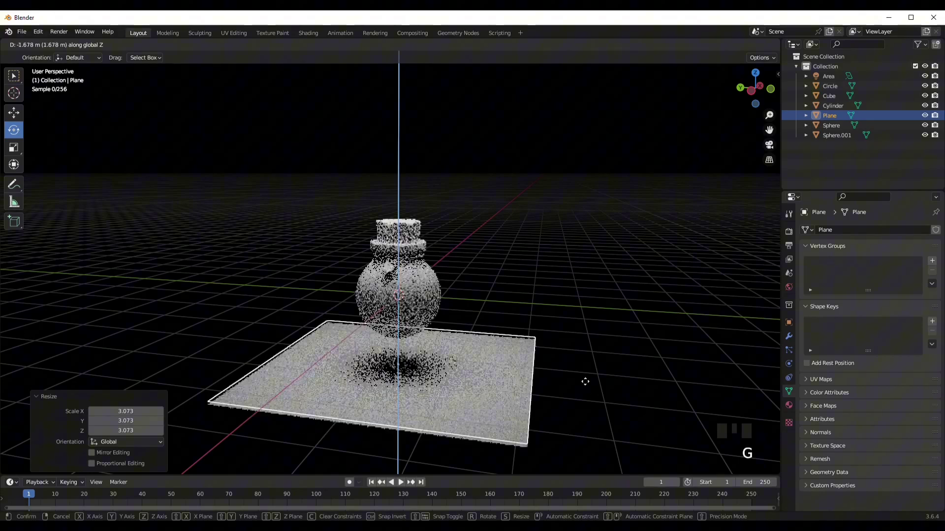
key("s")
middle_click(545, 330)
scroll("down", 3)
middle_click(552, 349)
scroll("up", 3)
- Bevel the floor-to-wall corner into a curve, shade the backdrop smooth, and enlarge it
key("Tab")
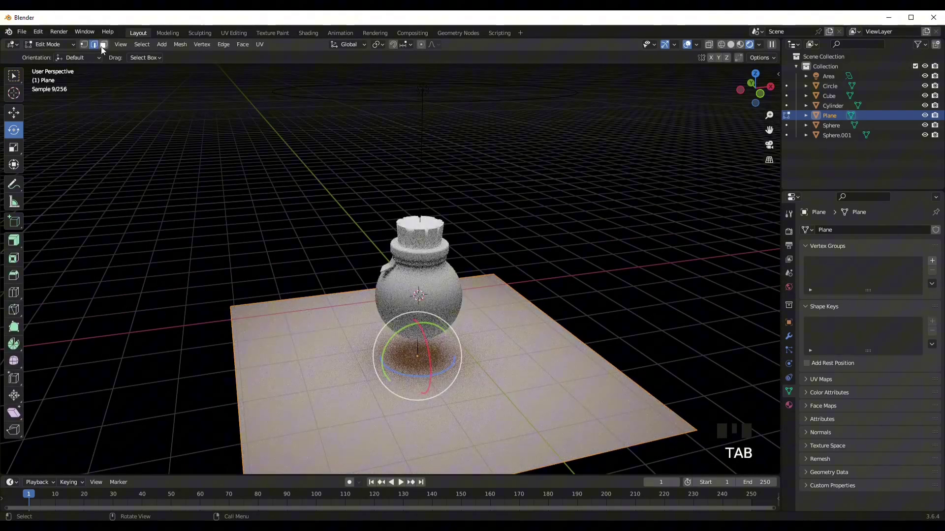
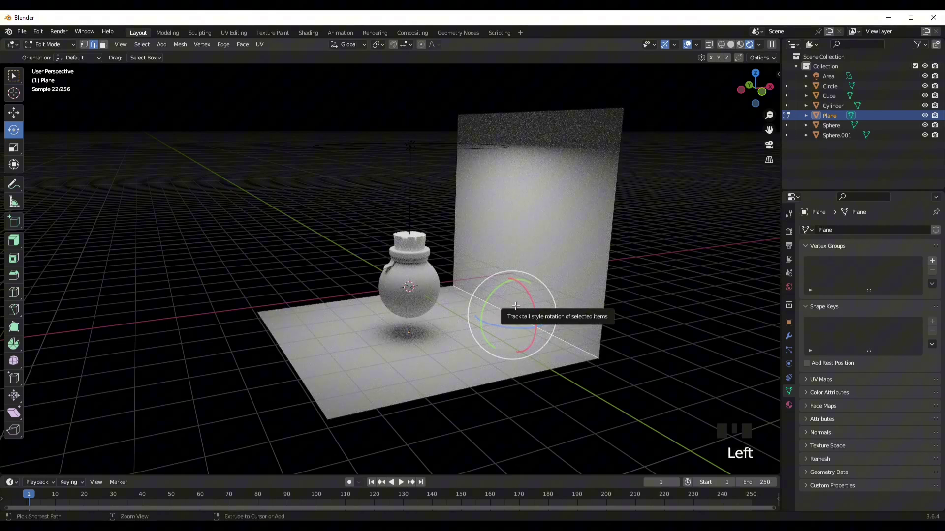
key("ctrl+b")
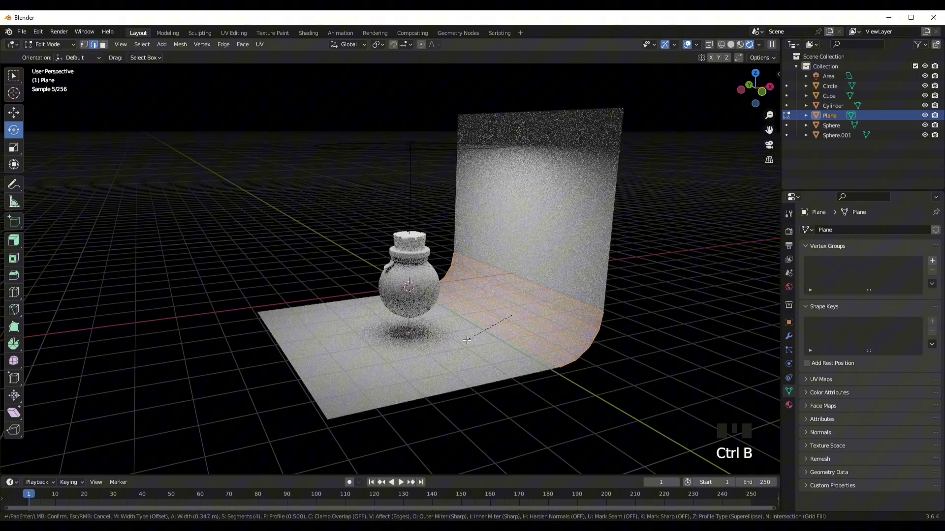
key("Tab")
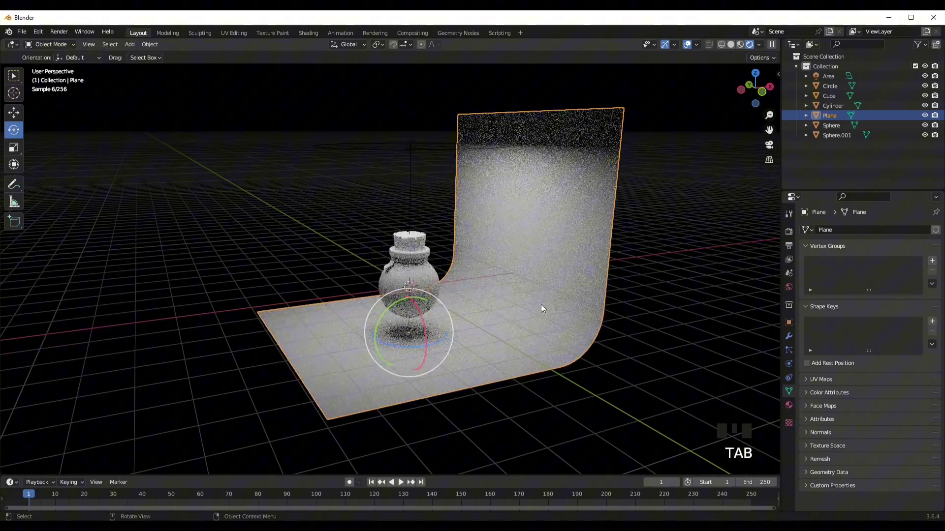
key("Tab")
key("Tab")
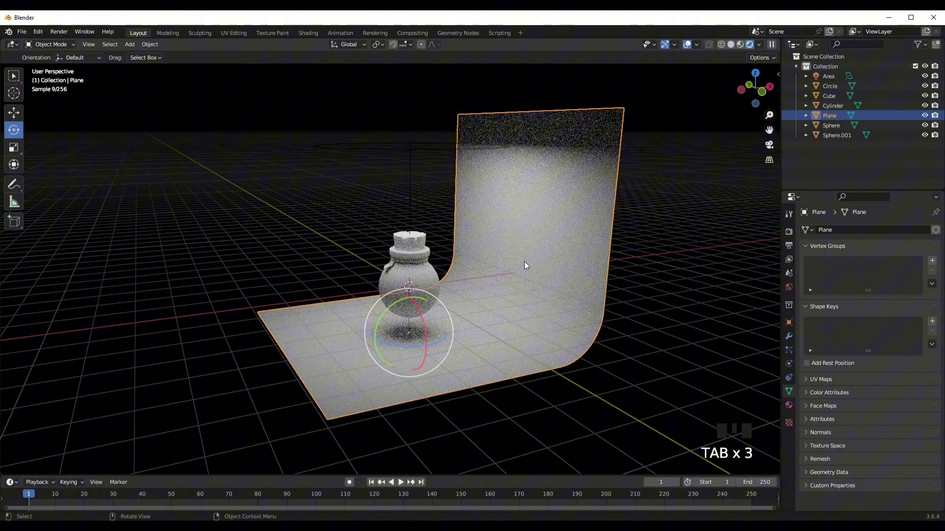
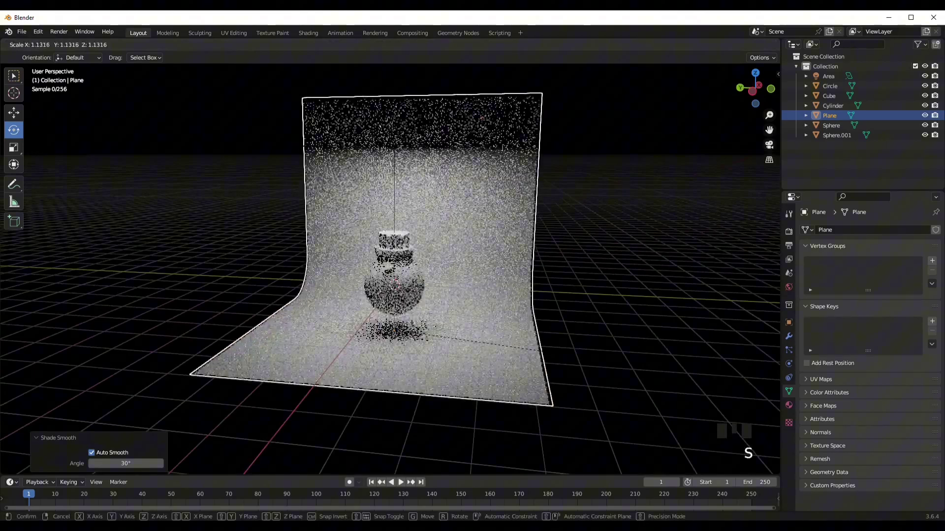
key("g")
- Settle the backdrop's lowered position and add a camera to the scene
middle_click(579, 369)
scroll("up", 3)
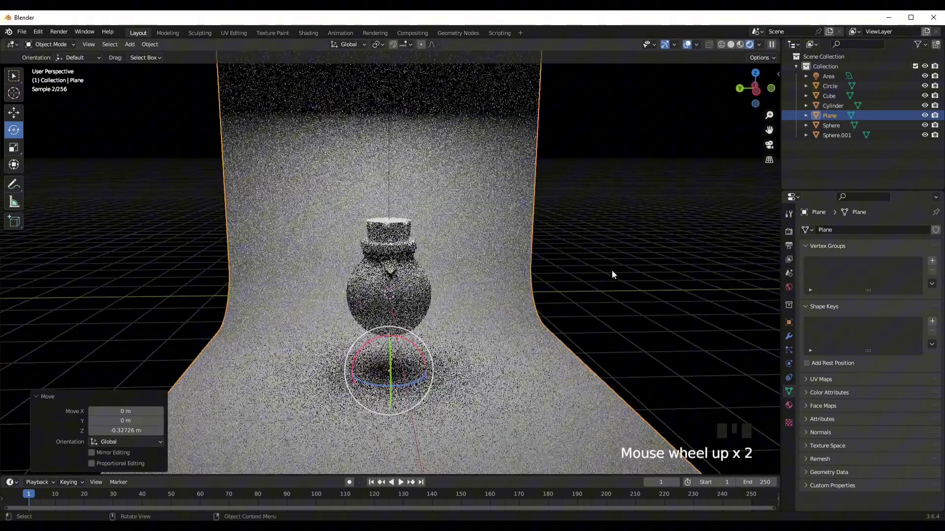
left_click(597, 279)
middle_click(407, 311)
scroll("down", 3)
key("shift+a")
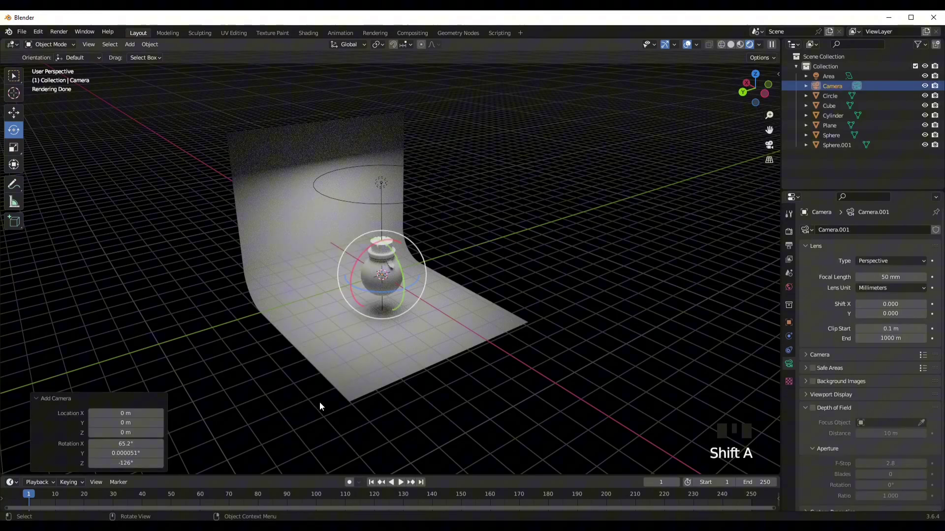
- Move the camera back along X away from the bottle and look through it
left_click_drag(376, 319, 598, 306)
scroll("up", 3)
left_click_drag(790, 328, 411, 305)
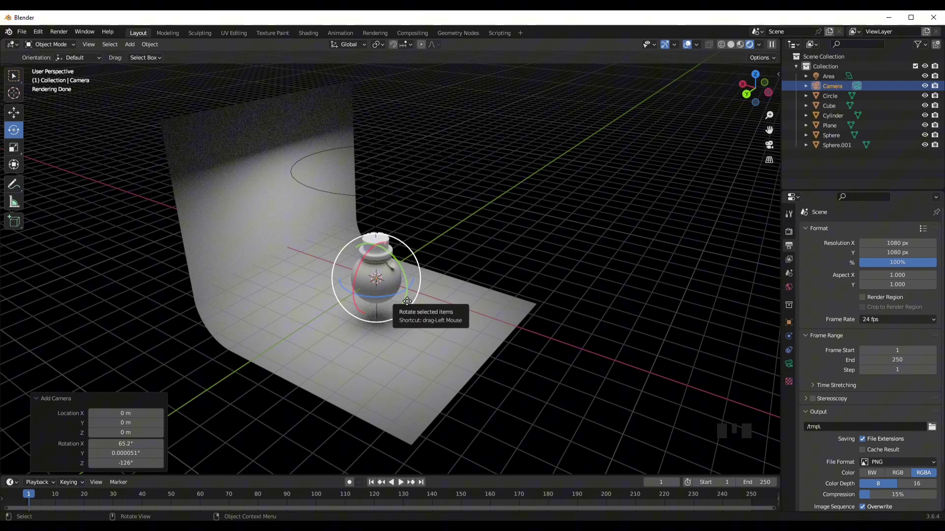
key("g")
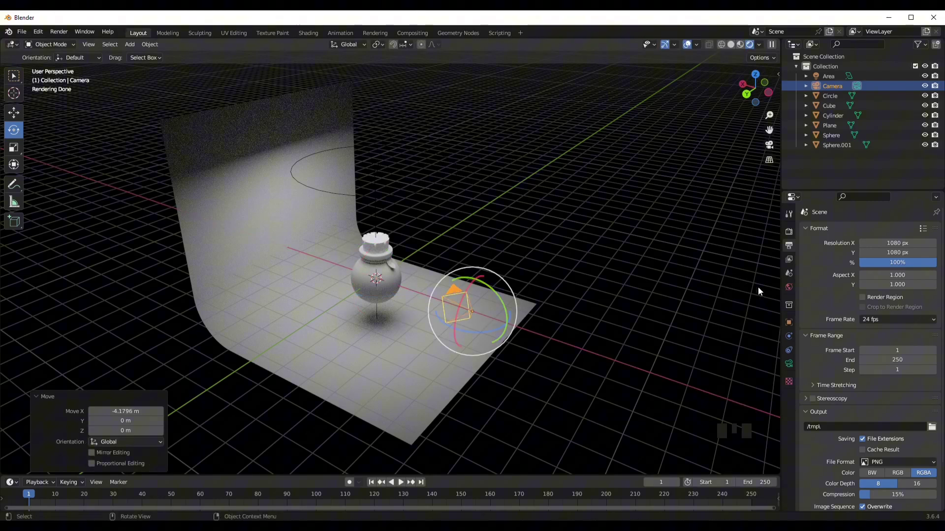
key("g")
- Raise the camera to bottle height so it frames the backdrop, then select all scene objects
left_click_drag(415, 309, 445, 318)
scroll("down", 3)
left_click_drag(428, 340, 507, 319)
left_click(507, 318)
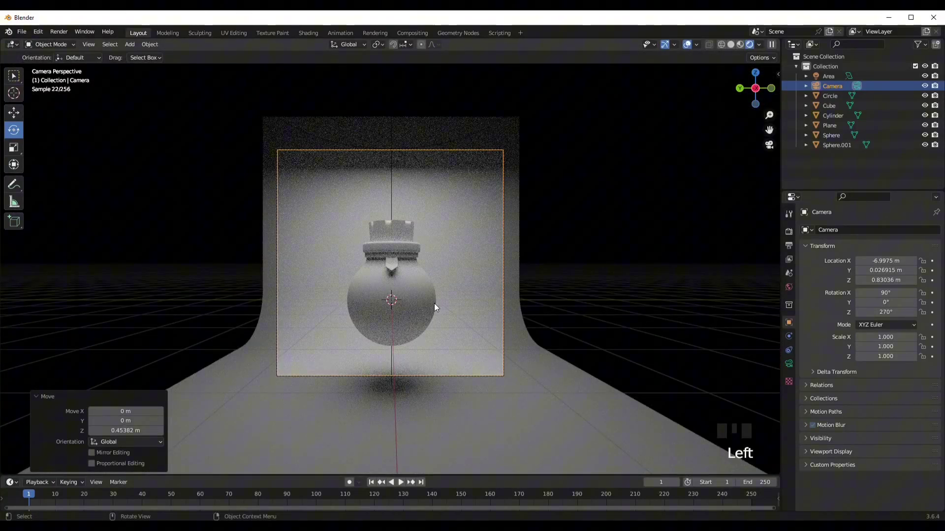
left_click(400, 286)
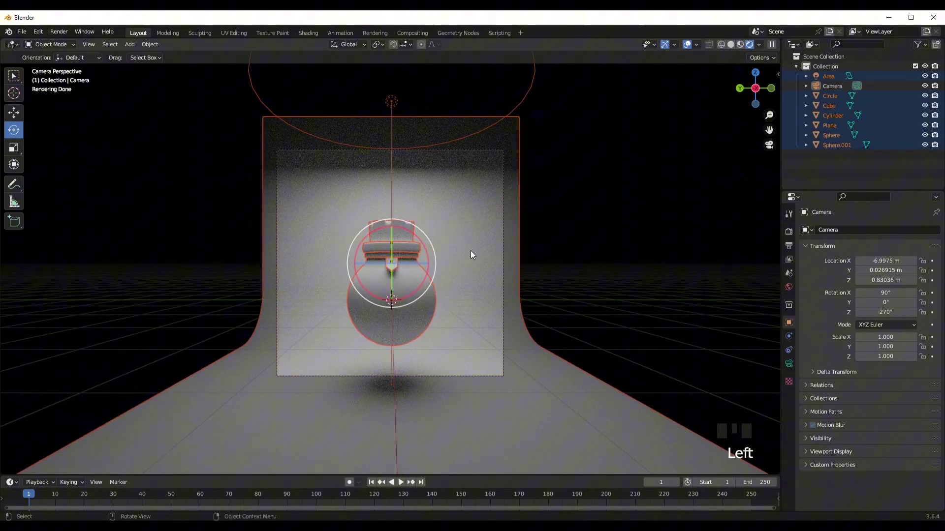
double_click(519, 239)
- With only the bottle parts selected, tilt them diagonally, lift, enlarge, and recentre in the camera frame
double_click(526, 102)
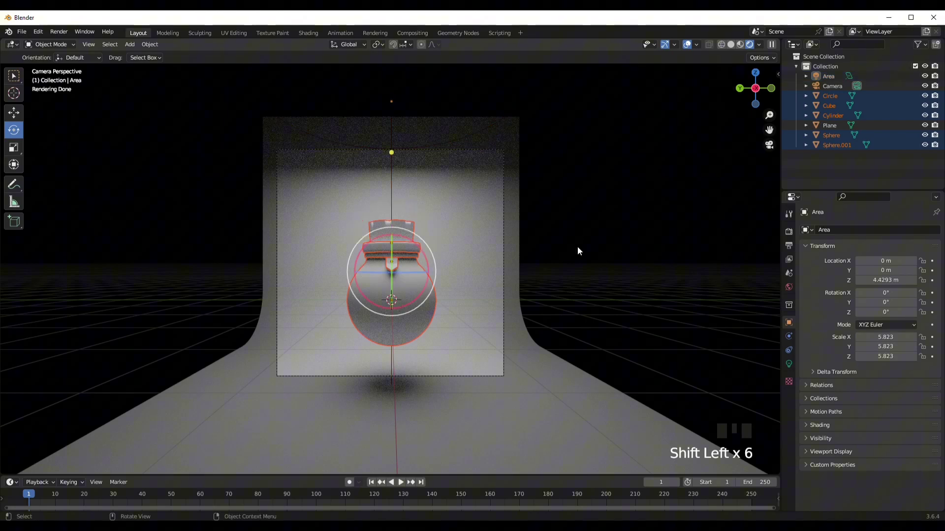
key("r")
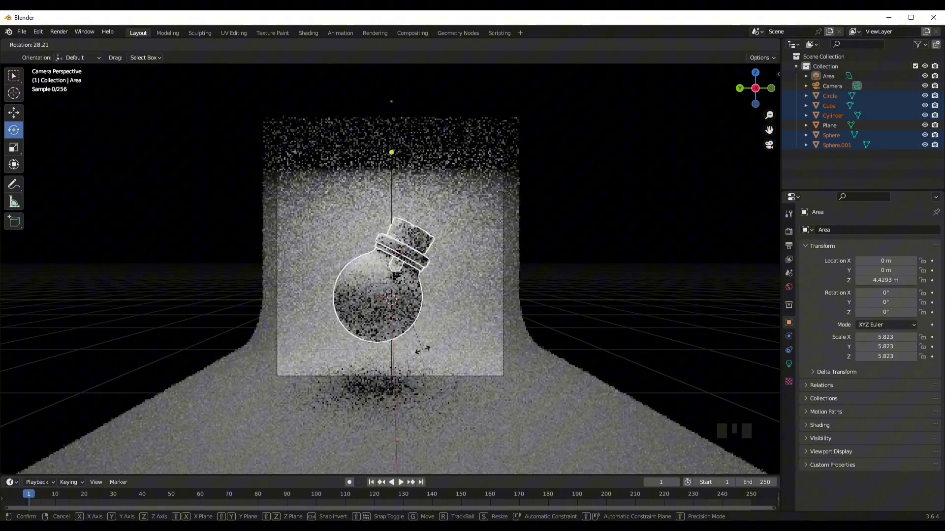
key("g")
key("g")
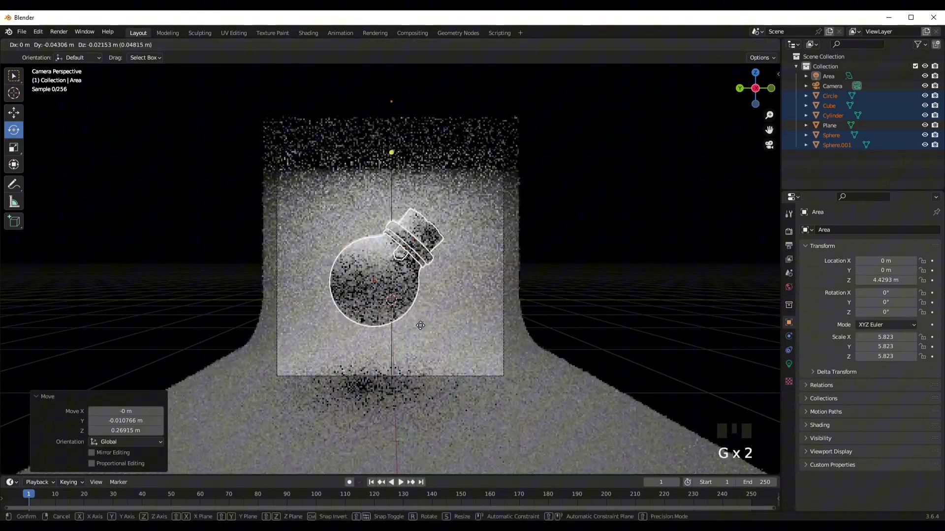
key("s")
key("g")
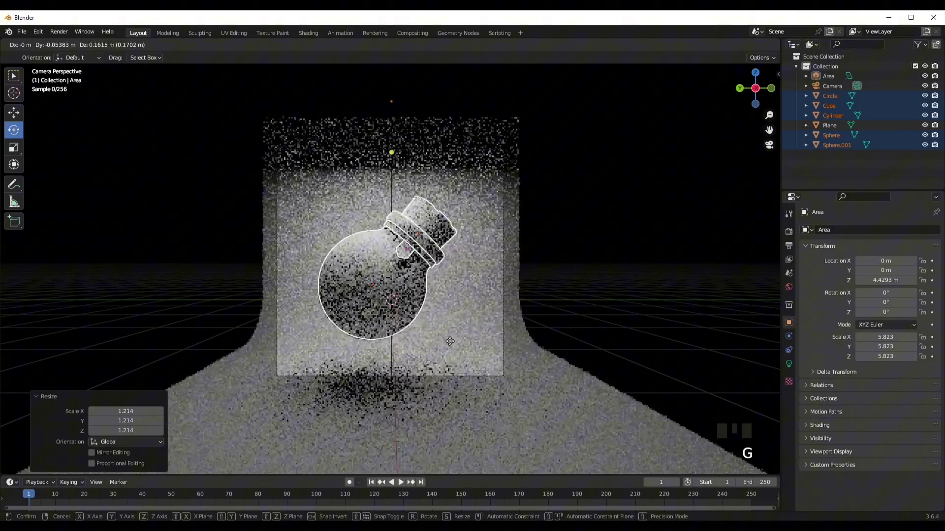
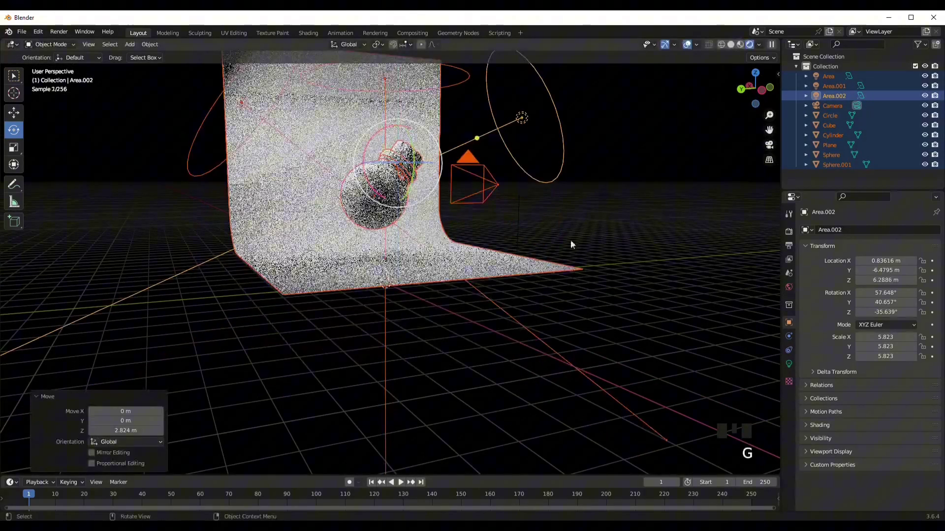
left_click(593, 238)
left_click_drag(537, 287, 433, 292)
scroll("down", 3)
left_click(404, 288)
left_click_drag(423, 314, 442, 306)
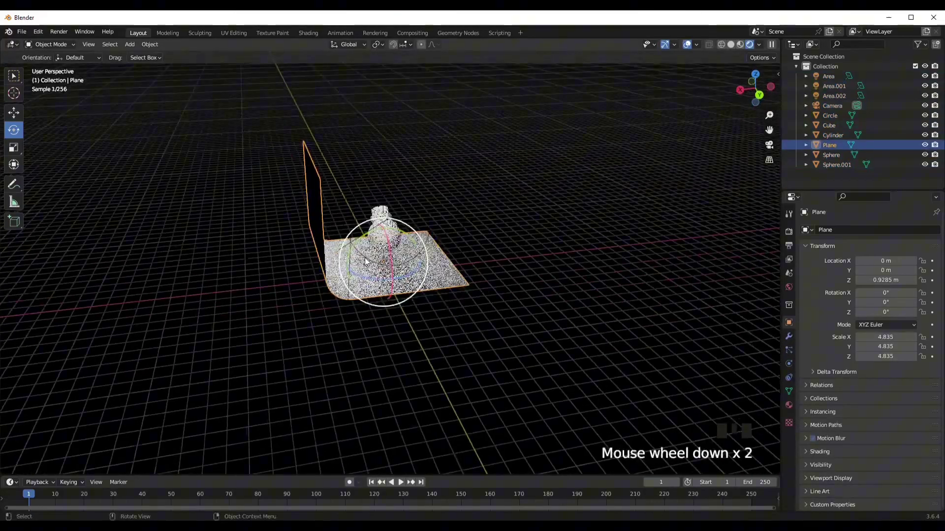
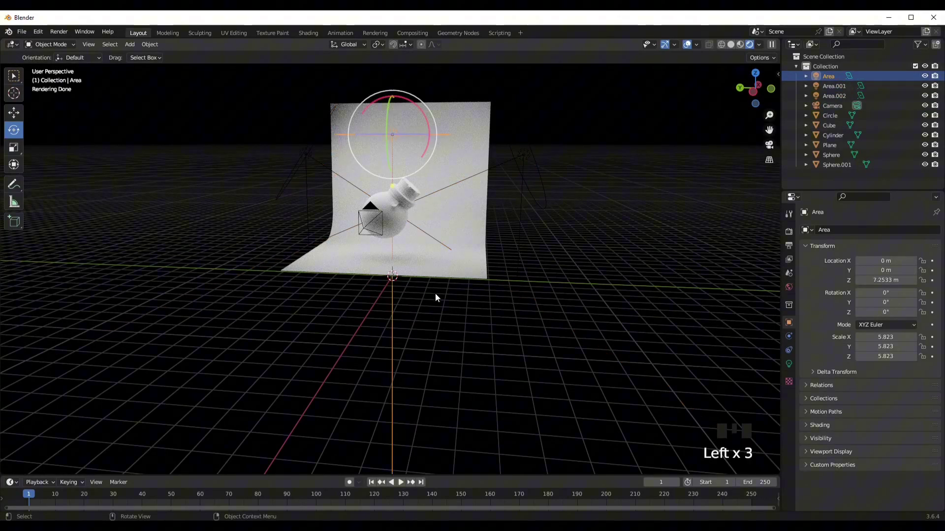
scroll("up", 3)
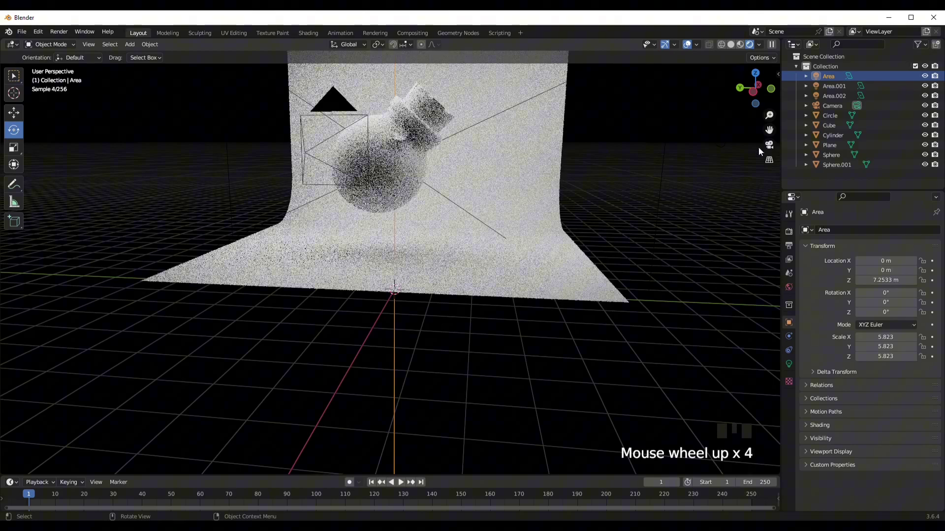
left_click_drag(767, 151, 669, 189)
left_click(364, 292)
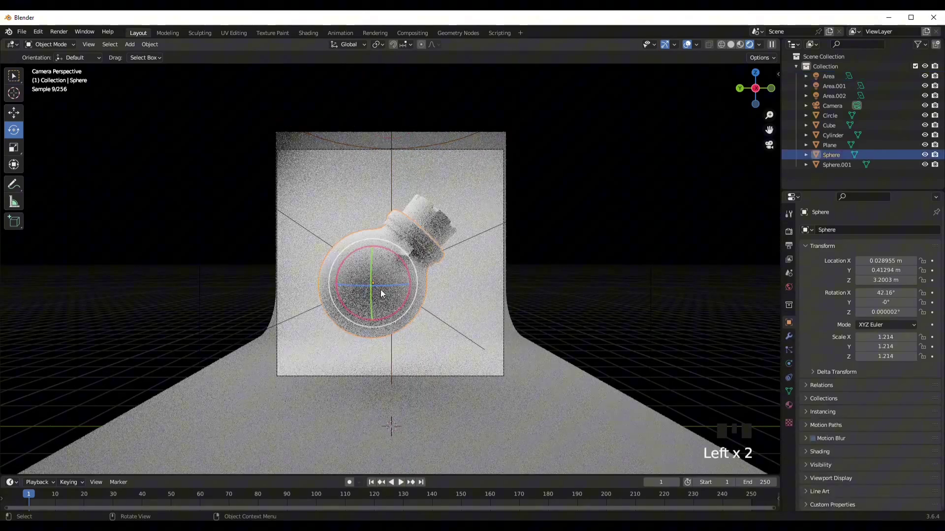
- Give the bottle body a Glass BSDF tinted pale teal with roughness about 0.24 and IOR 1.45
left_click(834, 315)
left_click_drag(868, 272, 906, 365)
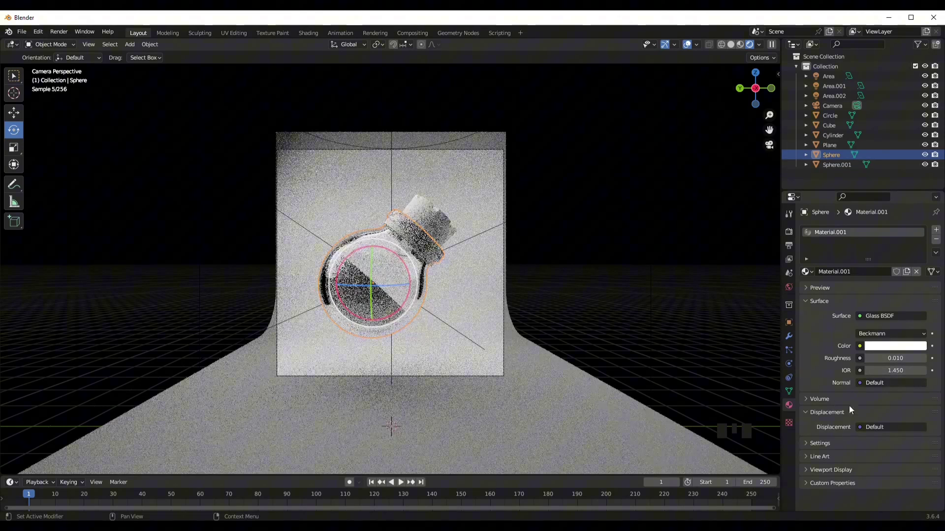
left_click_drag(879, 305, 878, 253)
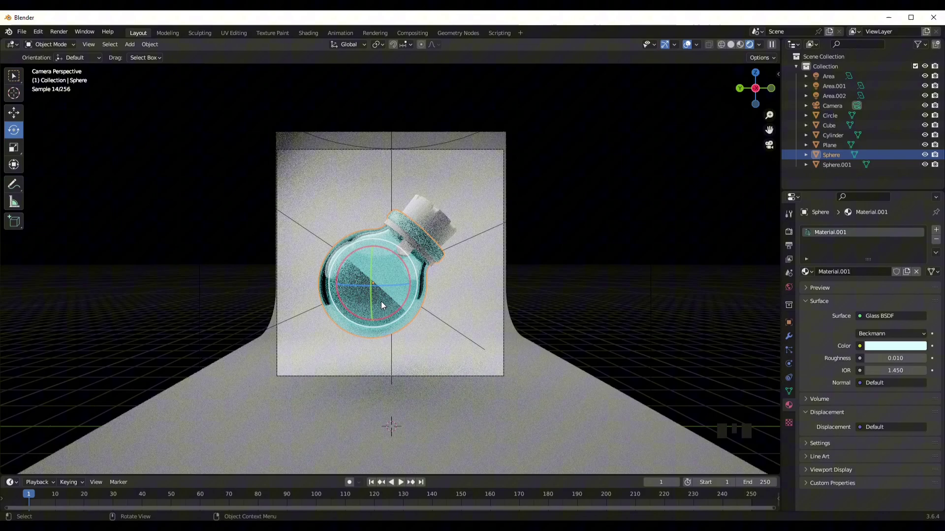
- Select the inner liquid sphere (Sphere.001) in the viewport
left_click(383, 306)
left_click(420, 294)
left_click(557, 280)
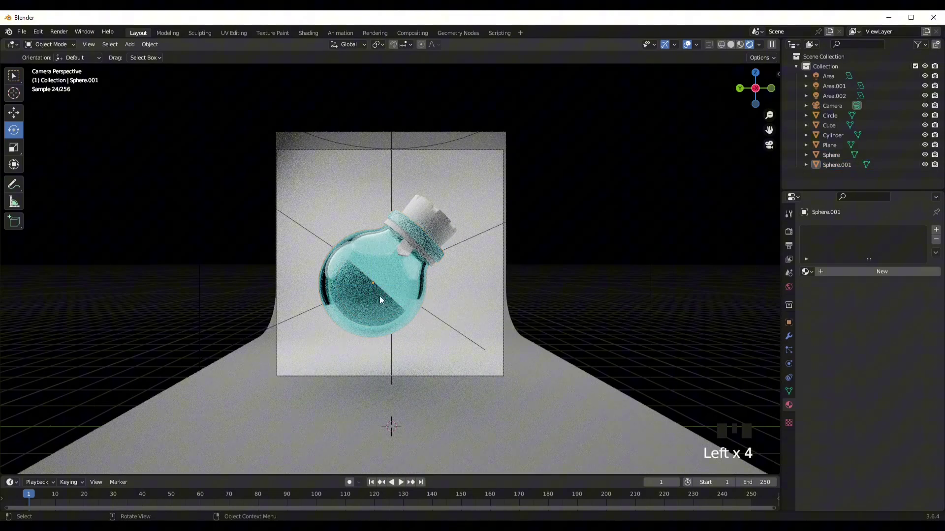
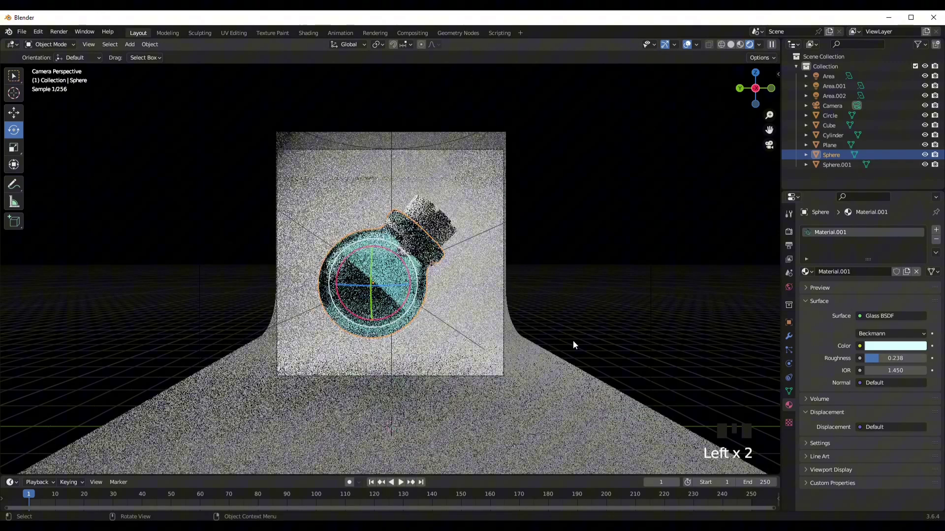
left_click(401, 306)
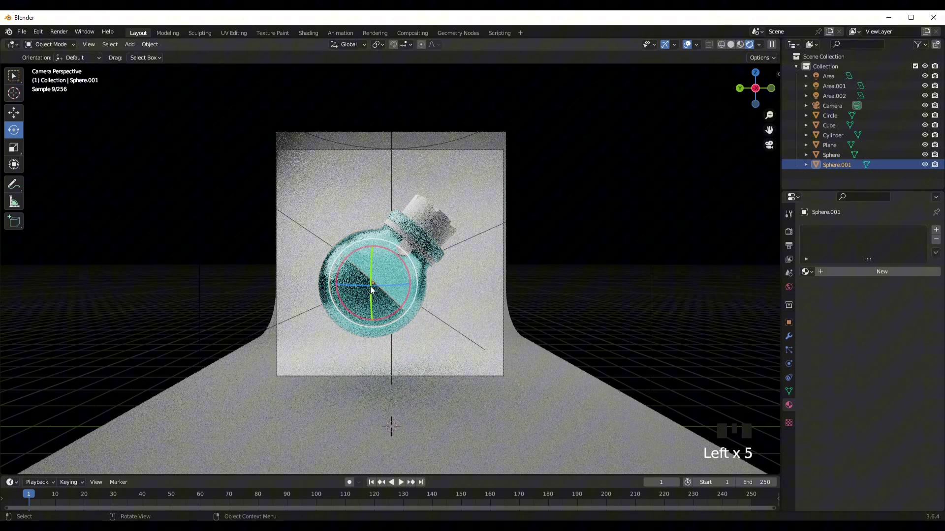
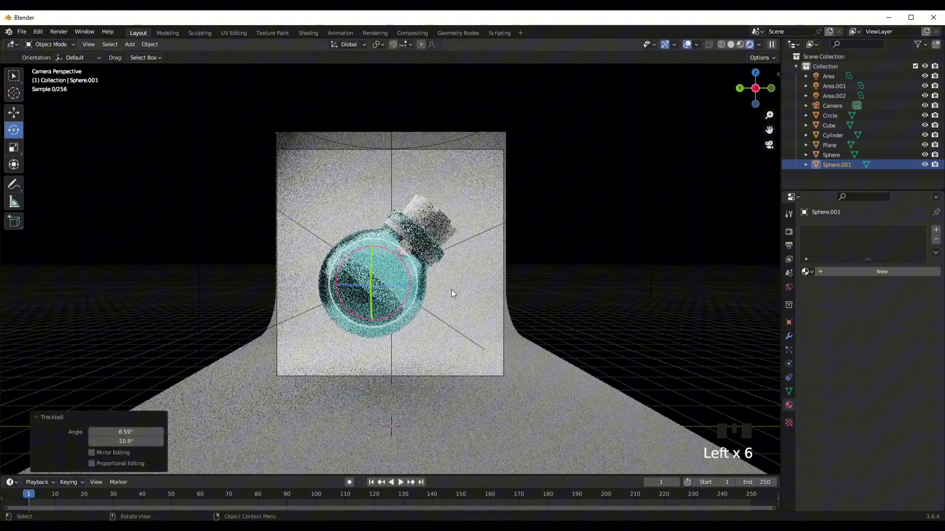
- Confirm the liquid's slight tilt and add a new material to Sphere.001
left_click(572, 278)
left_click(363, 304)
left_click_drag(892, 274, 907, 354)
scroll("down", 3)
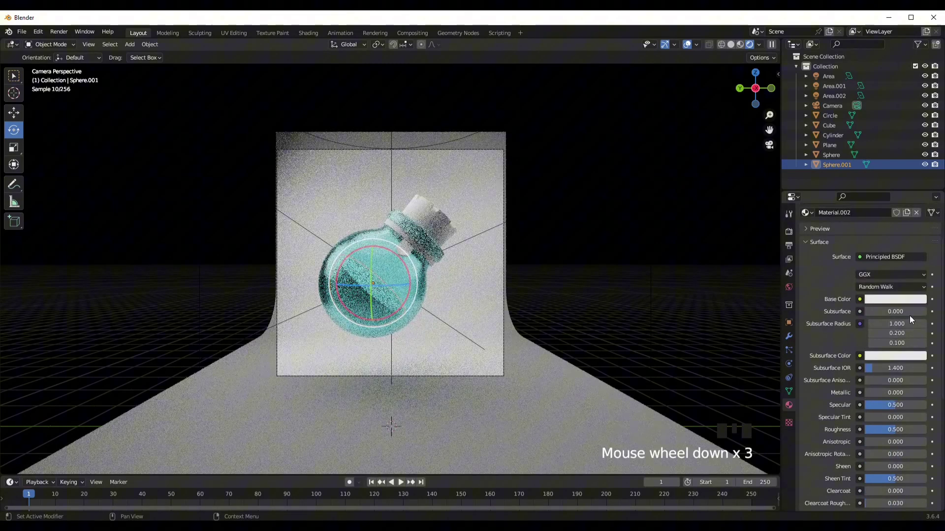
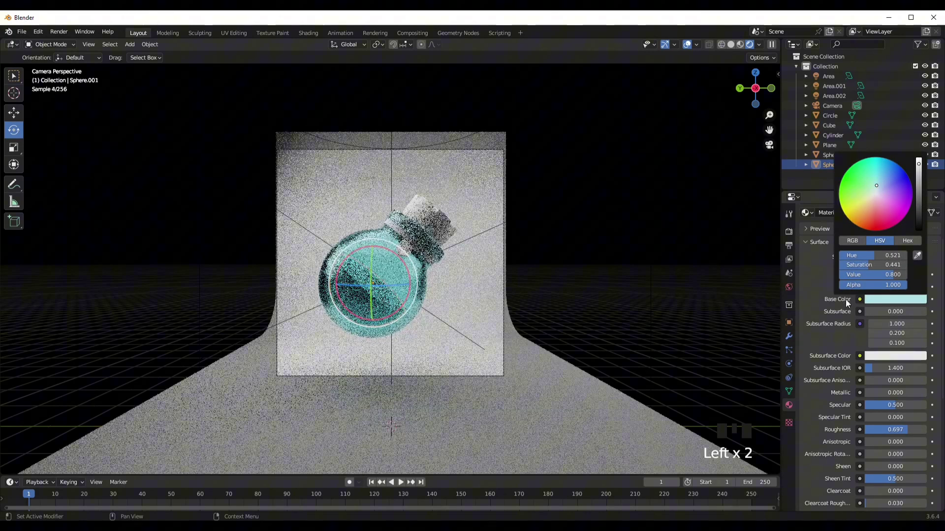
- Set the liquid's Base Color to a pale teal, then move selection to the cork
left_click_drag(702, 303, 686, 307)
left_click(499, 273)
left_click(445, 223)
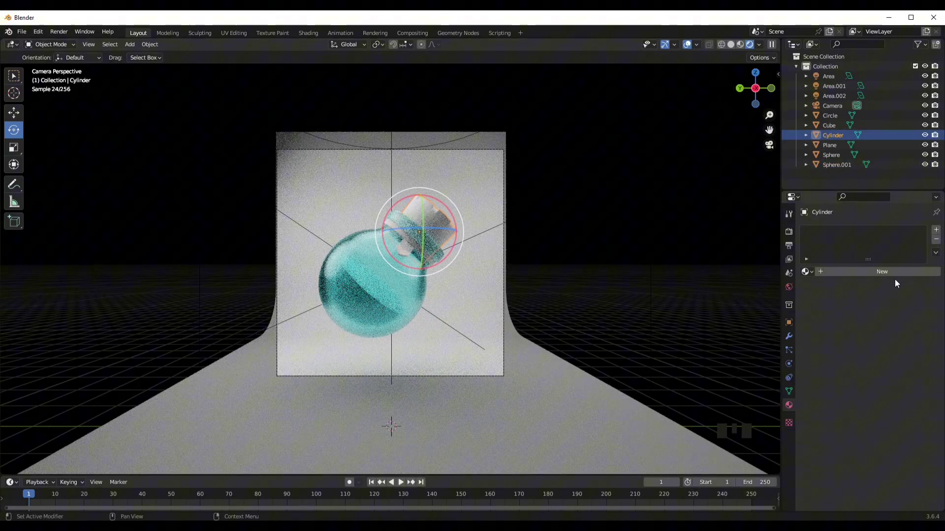
- Give the cork (Cylinder) a new material with an orange Base Color
left_click(899, 308)
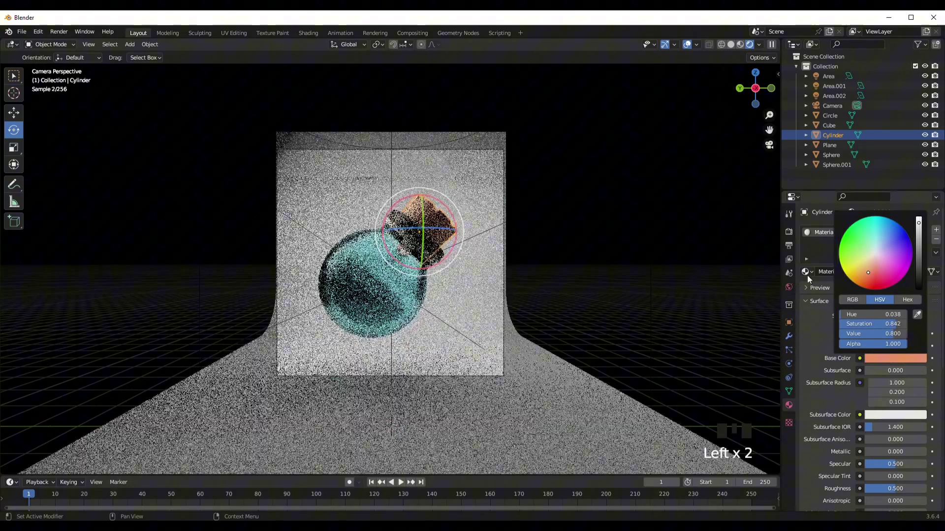
left_click(579, 259)
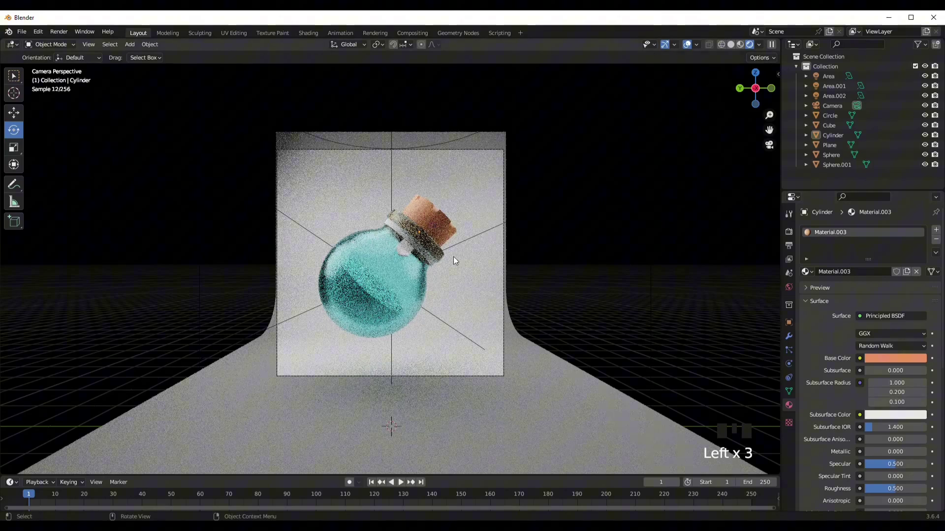
left_click(426, 238)
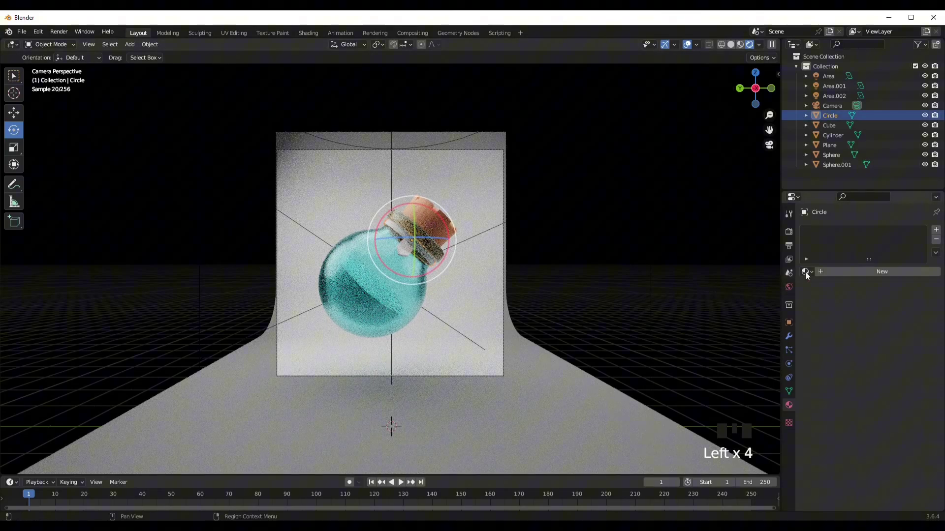
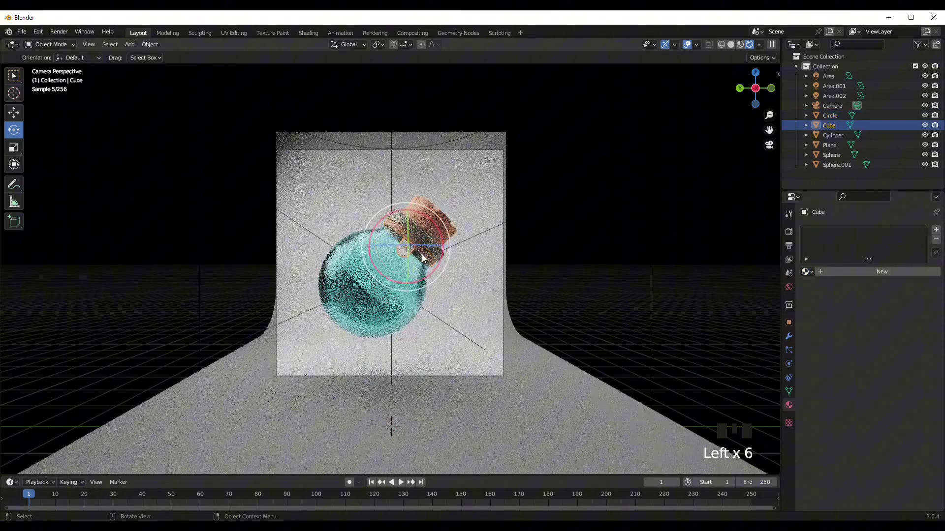
left_click(409, 249)
left_click(402, 238)
- Assign the cork's Material.003 to the Circle band around the neck
left_click(538, 262)
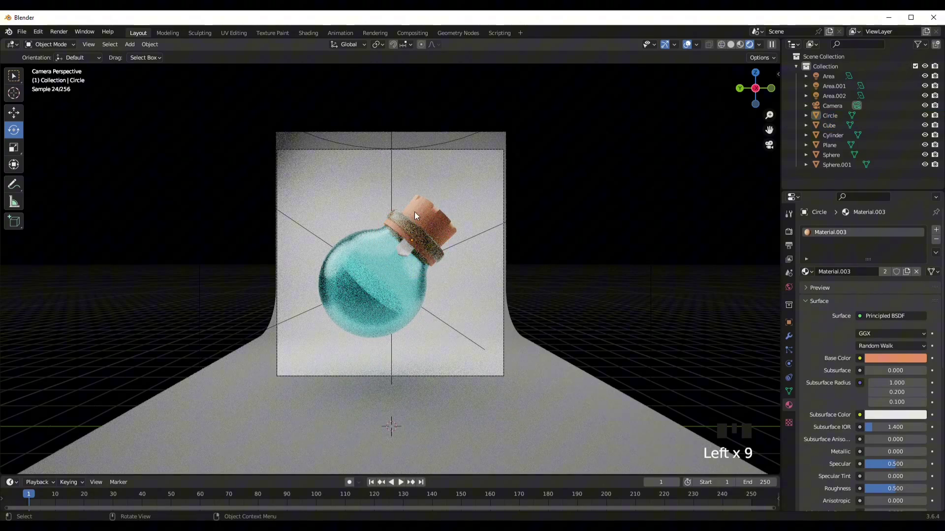
left_click(443, 207)
left_click(553, 263)
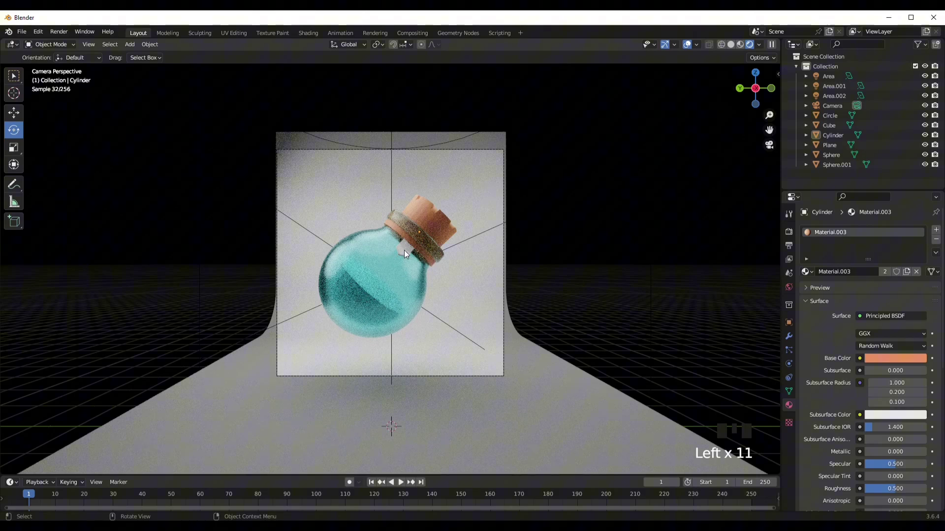
left_click(411, 256)
- Orbit and zoom the viewport to review the bottle from the side
left_click_drag(533, 285, 509, 289)
scroll("down", 3)
scroll("down", 3)
left_click_drag(585, 341, 570, 348)
middle_click(597, 354)
scroll("up", 3)
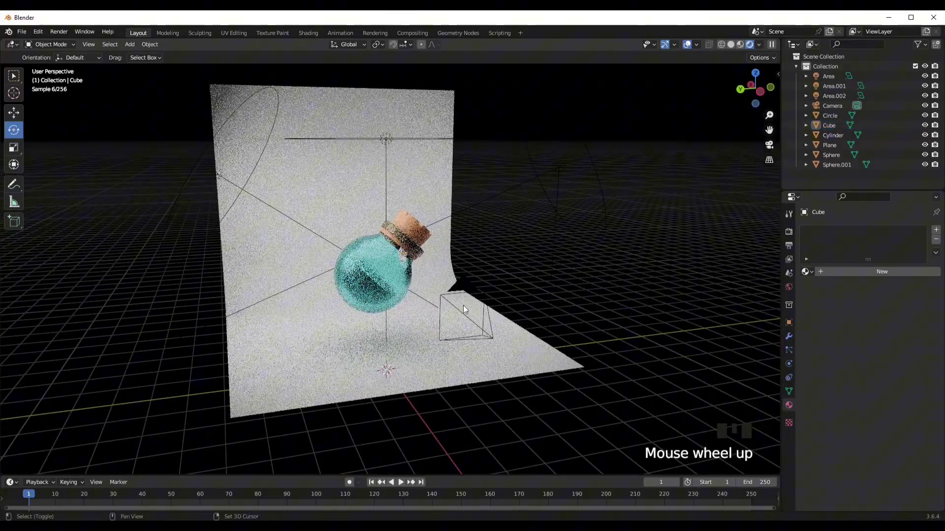
- Navigate around the scene and select the curved backdrop Plane
left_click_drag(462, 284, 431, 235)
scroll("up", 3)
left_click(422, 218)
scroll("up", 3)
left_click_drag(397, 274, 371, 278)
scroll("down", 3)
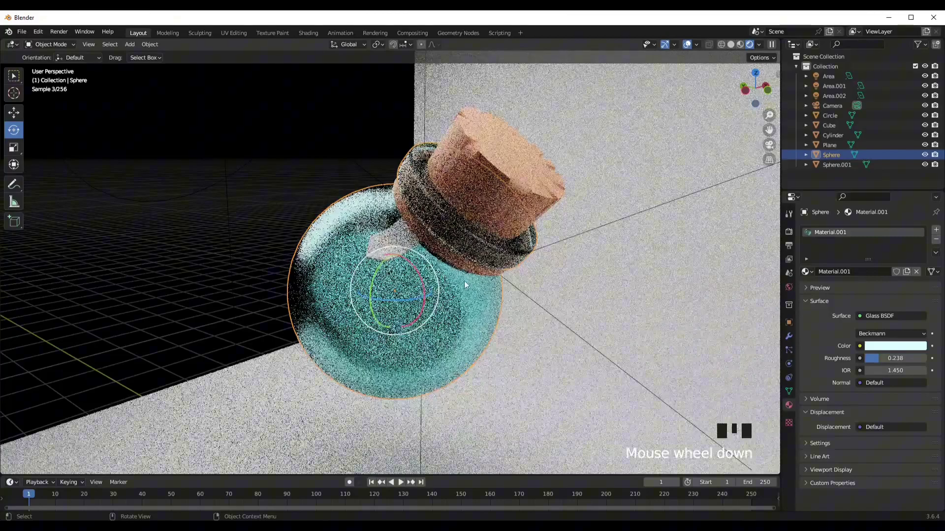
middle_click(549, 293)
scroll("down", 3)
left_click(601, 304)
scroll("up", 3)
- Add a new material to the backdrop with a pale mint Base Color
left_click(536, 359)
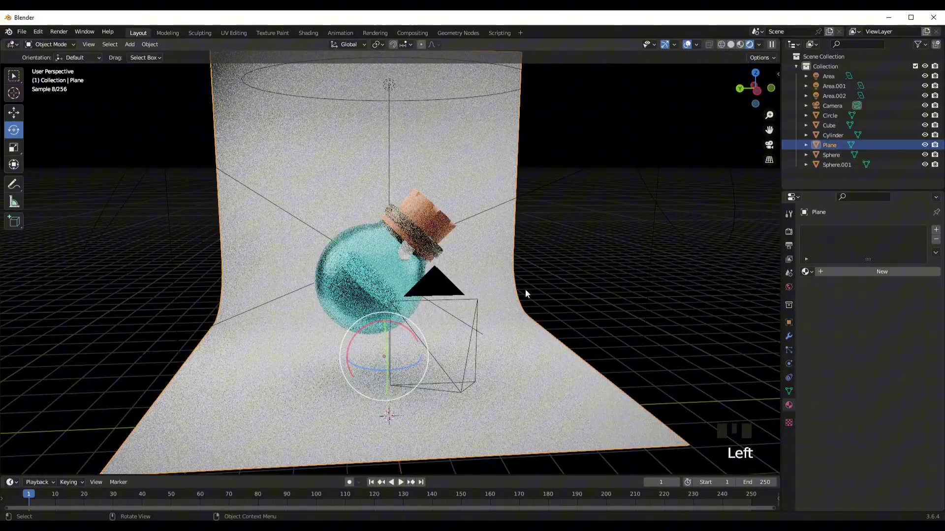
left_click_drag(895, 325, 902, 365)
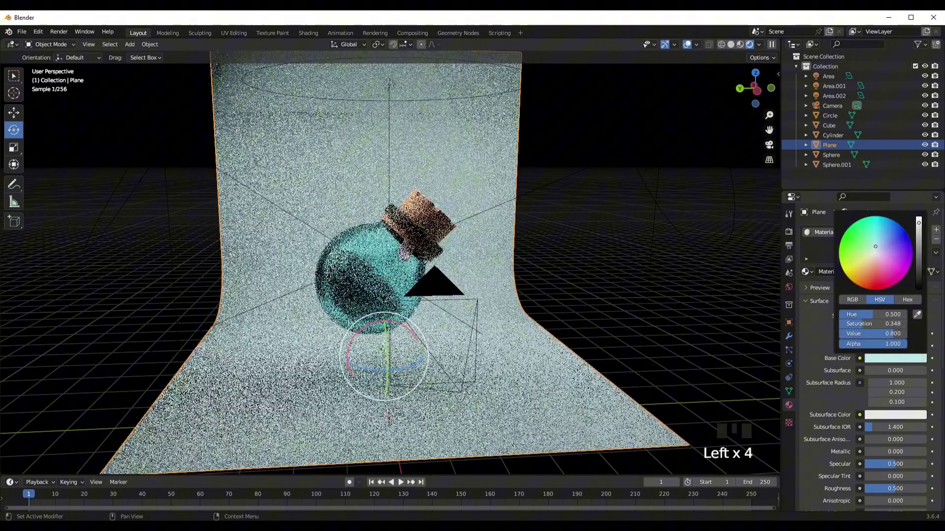
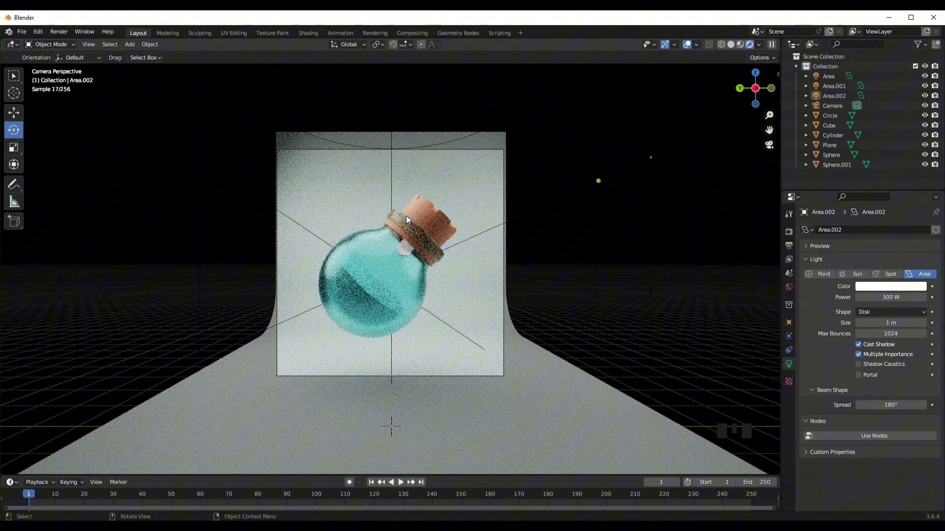
- Select the small tag Cube on the neck to start its Heart image material
left_click(391, 122)
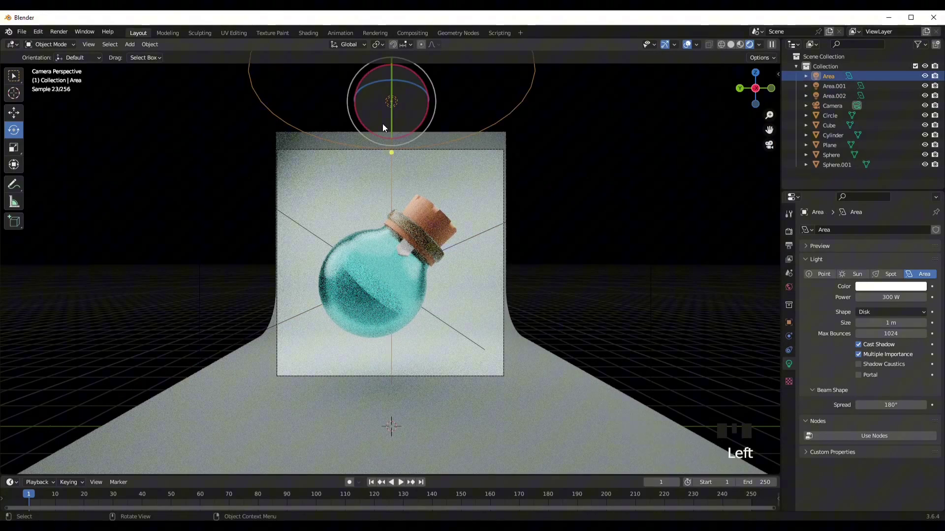
left_click_drag(384, 279, 517, 294)
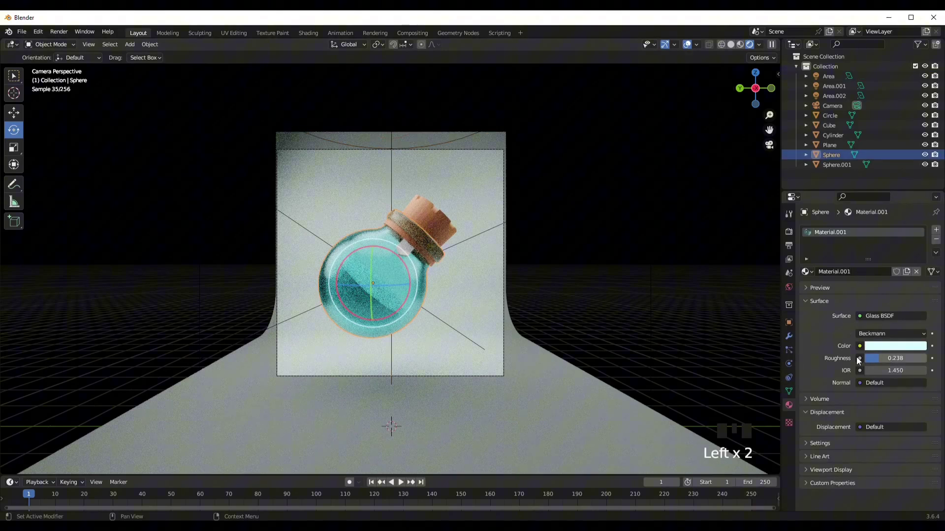
left_click(452, 227)
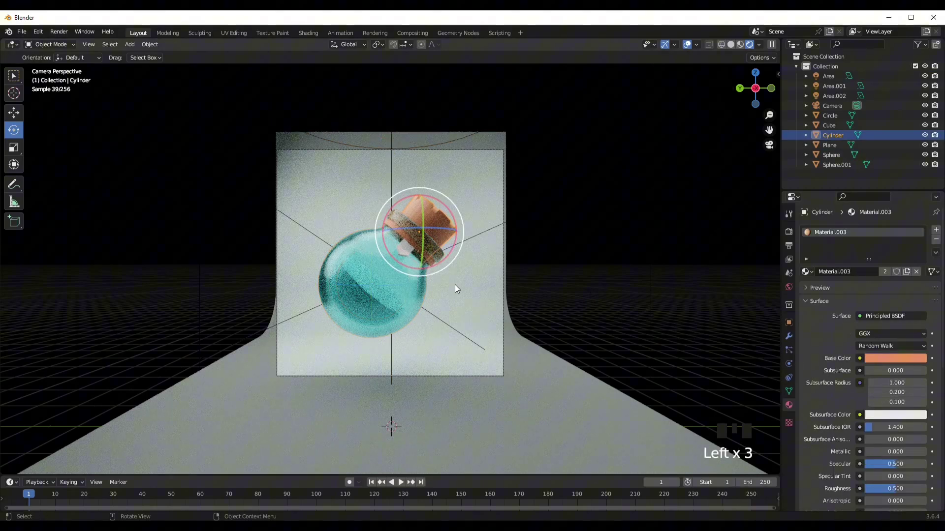
left_click(407, 254)
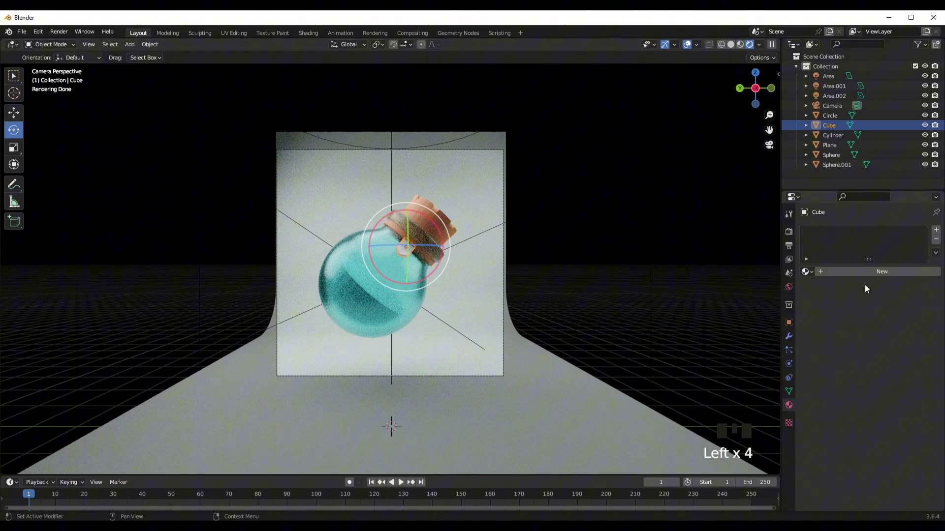
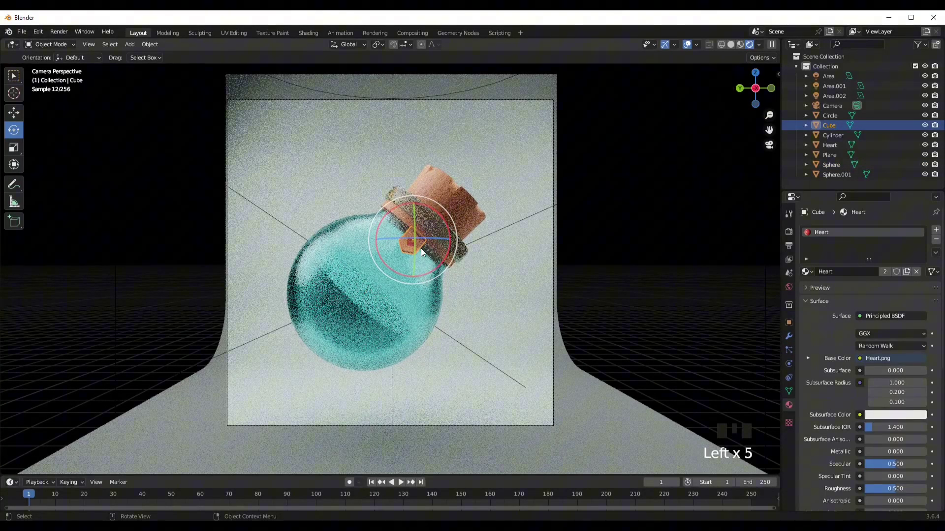
- Lower the bottle's Glass BSDF roughness from 0.238 to about 0.128 and review the liquid
left_click(418, 247)
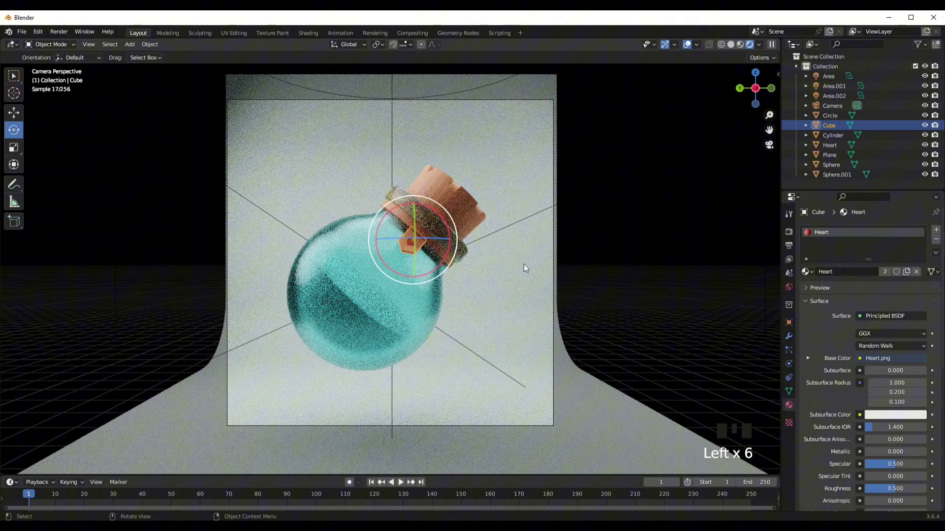
left_click(643, 264)
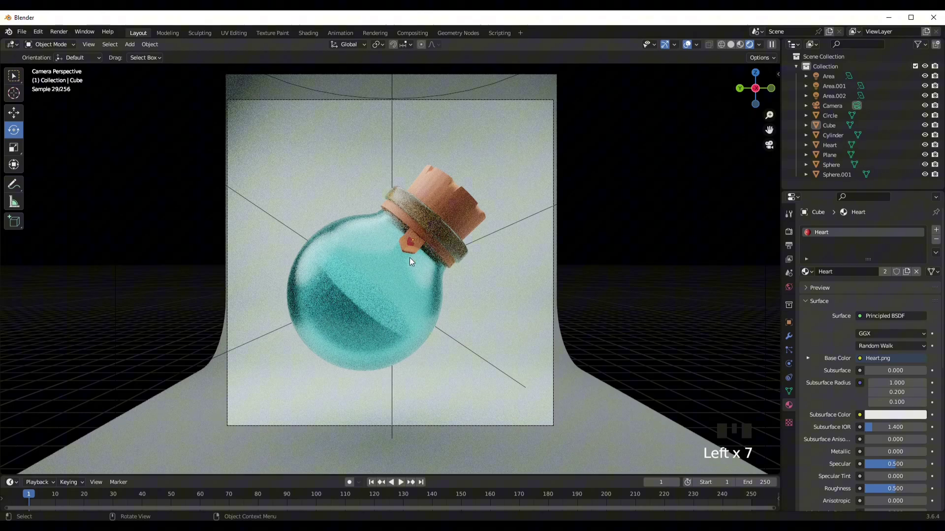
left_click(380, 283)
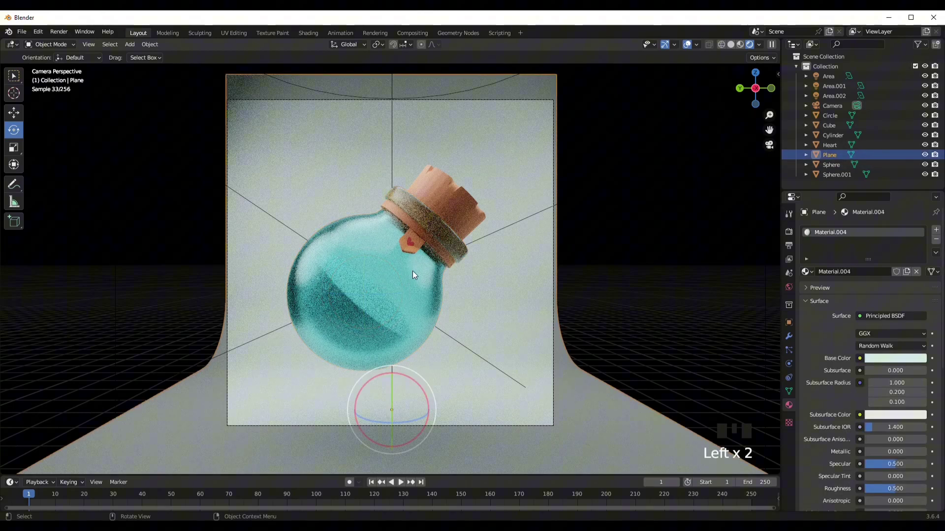
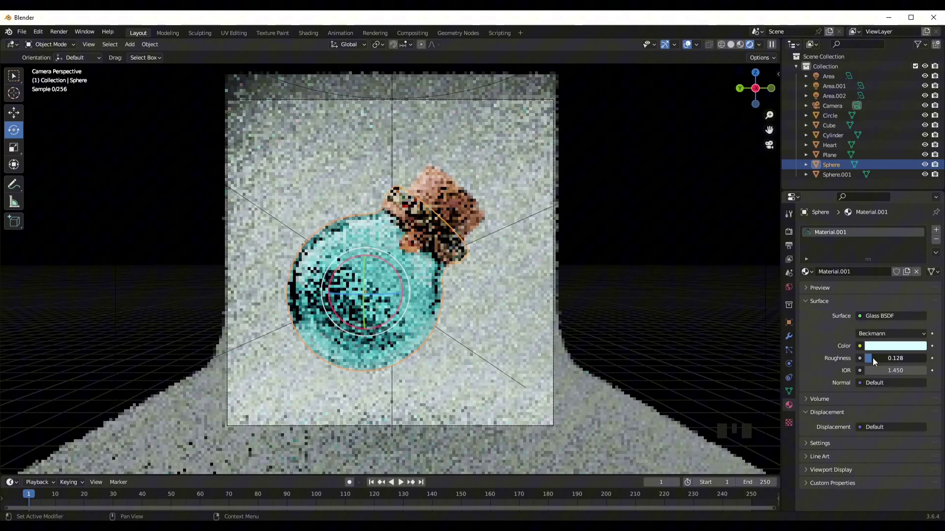
left_click(612, 301)
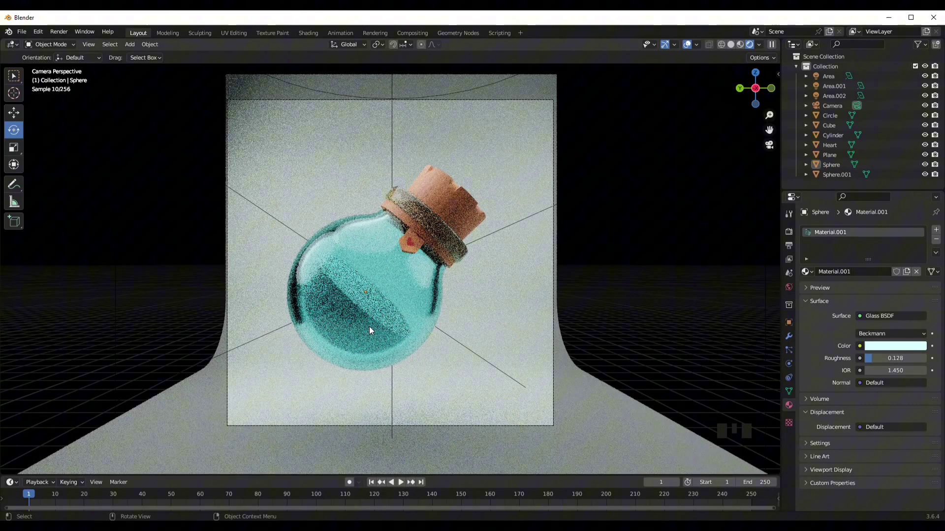
left_click(372, 329)
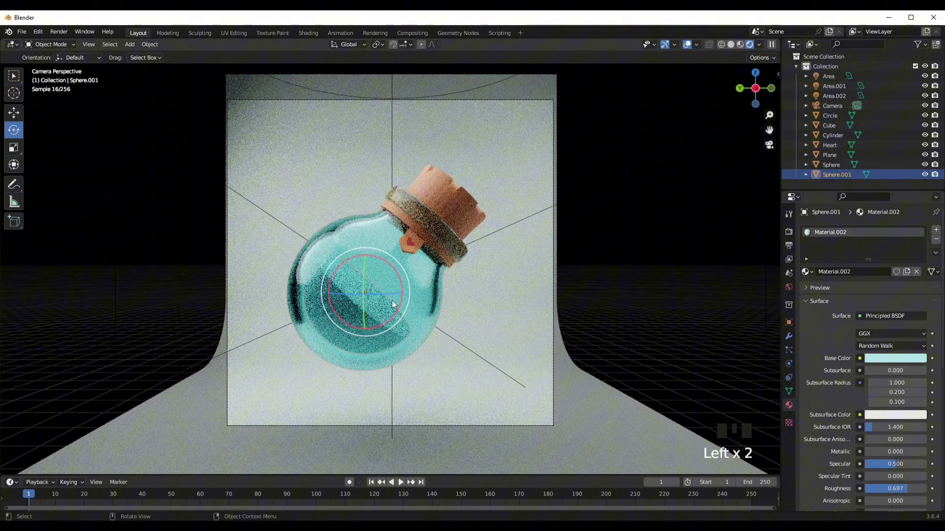